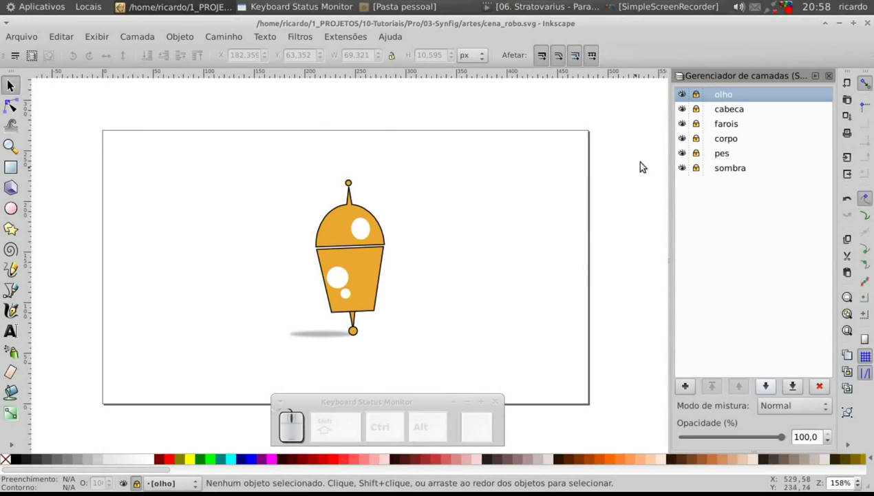
Arrange the robot scene's six layers in Inkscape's layer list ready for export.
{"action": "left_click", "coordinate": [688, 168]}
{"action": "left_click_drag", "start_coordinate": [684, 153], "coordinate": [686, 144]}
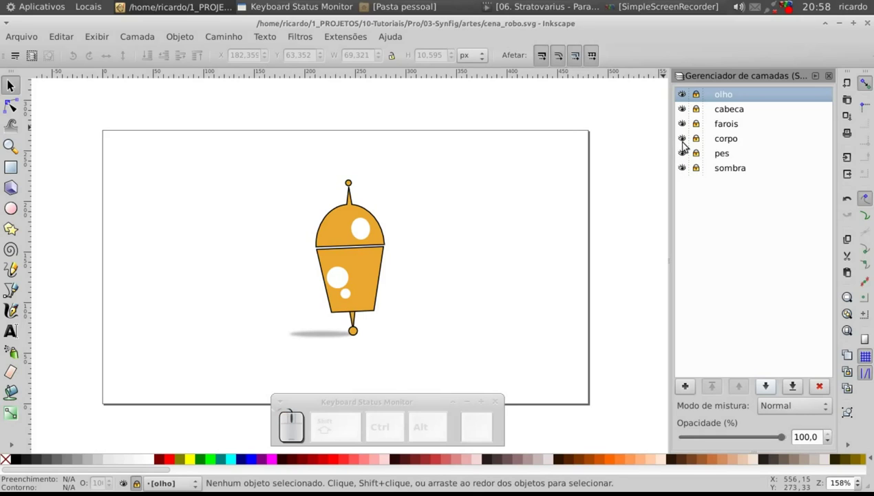
{"action": "left_click", "coordinate": [686, 143]}
{"action": "left_click", "coordinate": [687, 125]}
{"action": "left_click", "coordinate": [687, 124]}
{"action": "left_click", "coordinate": [689, 109]}
{"action": "left_click_drag", "start_coordinate": [691, 93], "coordinate": [691, 93]}
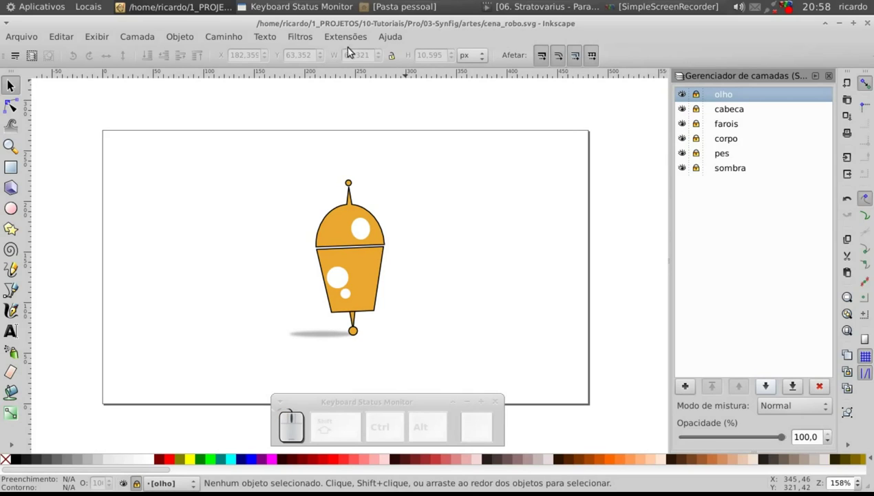
Reach the Synfig 'Prepare for Export' command in the Extensões menu.
{"action": "left_click", "coordinate": [344, 41]}
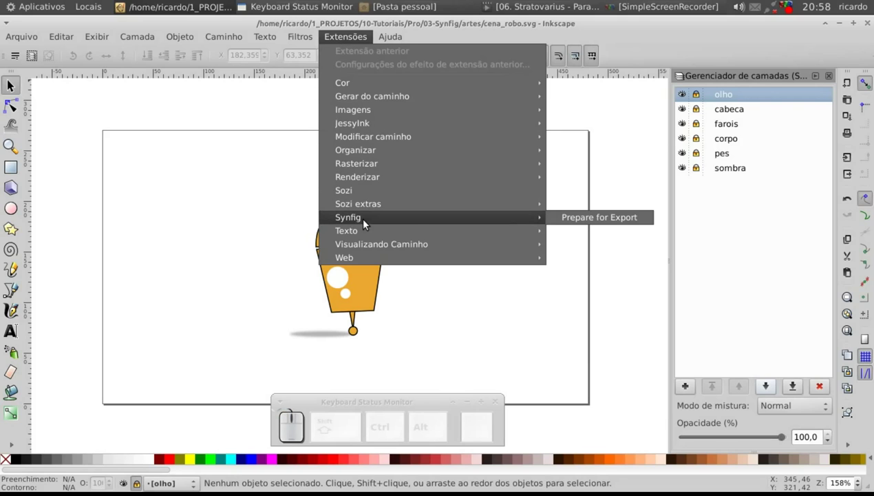
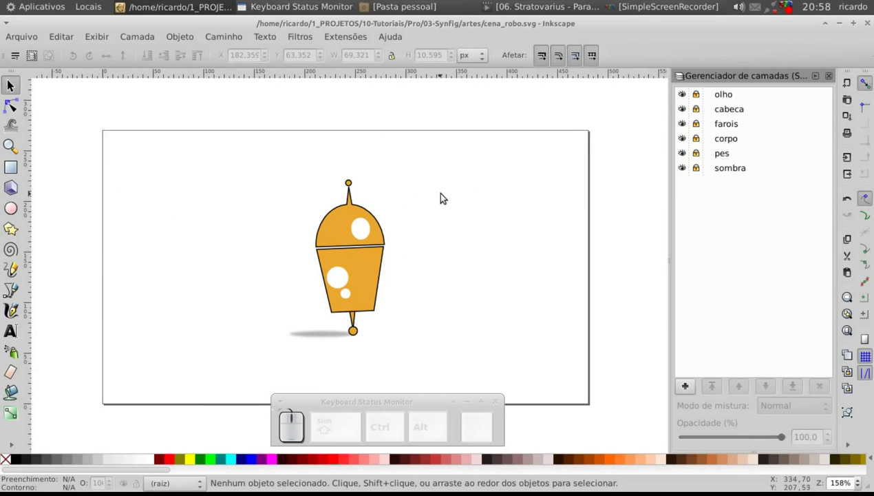
Start Salvar Como and choose the Synfig .sif file type.
{"action": "left_click", "coordinate": [33, 38]}
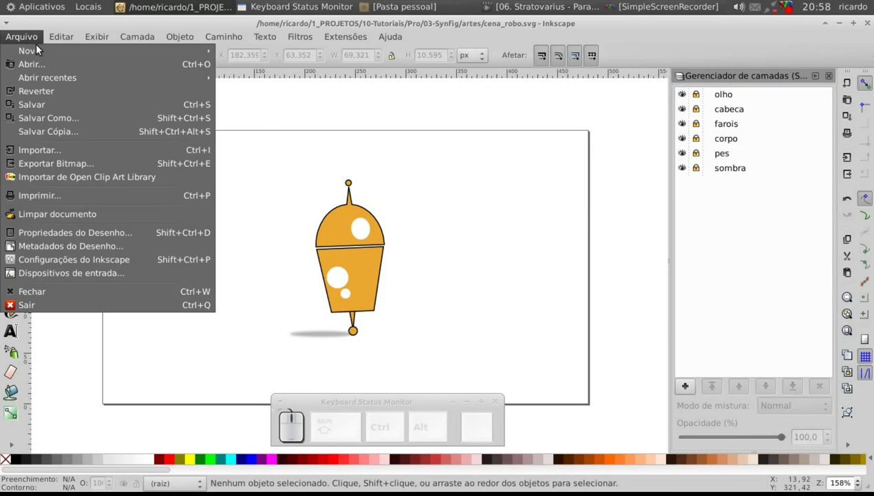
{"action": "left_click", "coordinate": [52, 118]}
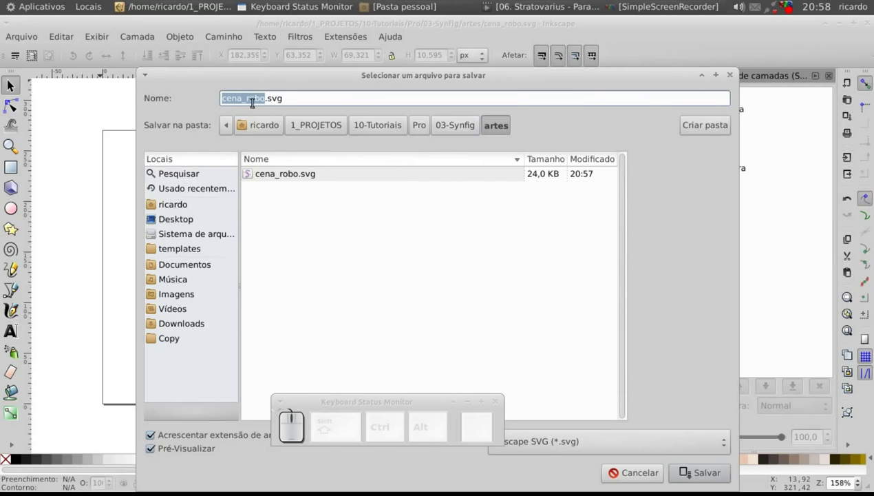
{"action": "left_click", "coordinate": [554, 447]}
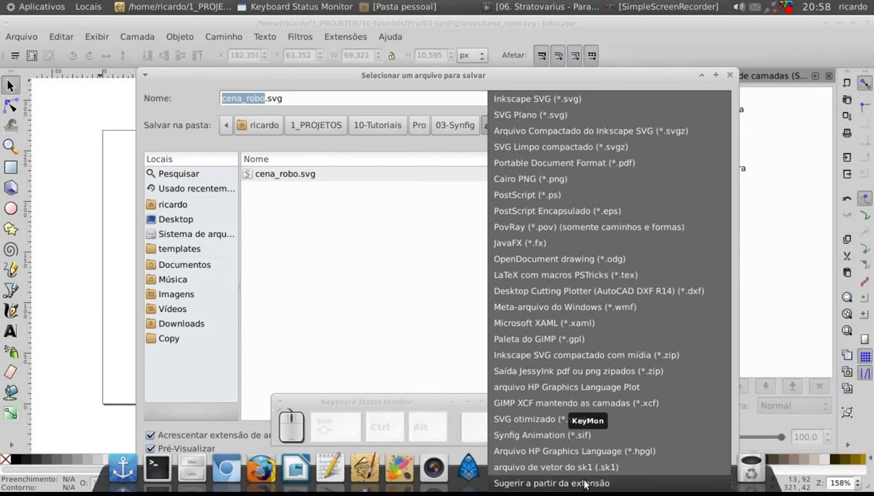
{"action": "left_click", "coordinate": [587, 442]}
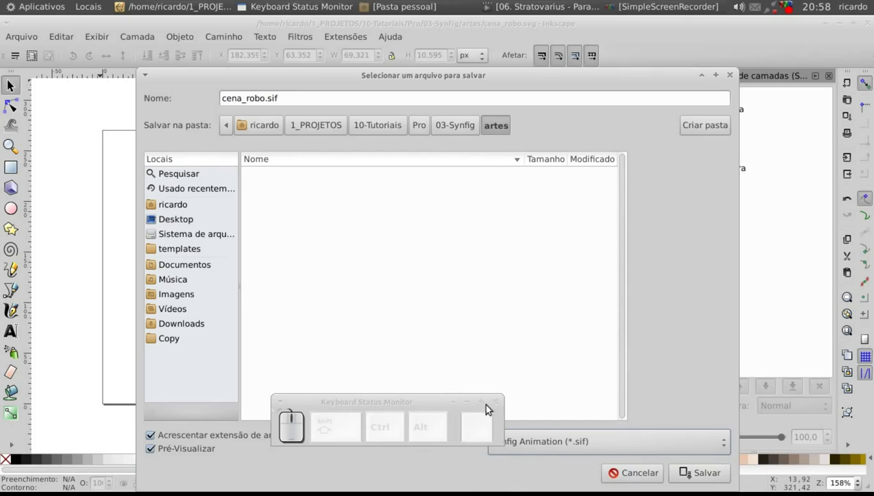
Name the file cena_robo.sif and save it in the artes folder.
{"action": "left_click_drag", "start_coordinate": [414, 404], "coordinate": [513, 430]}
{"action": "left_click", "coordinate": [643, 401]}
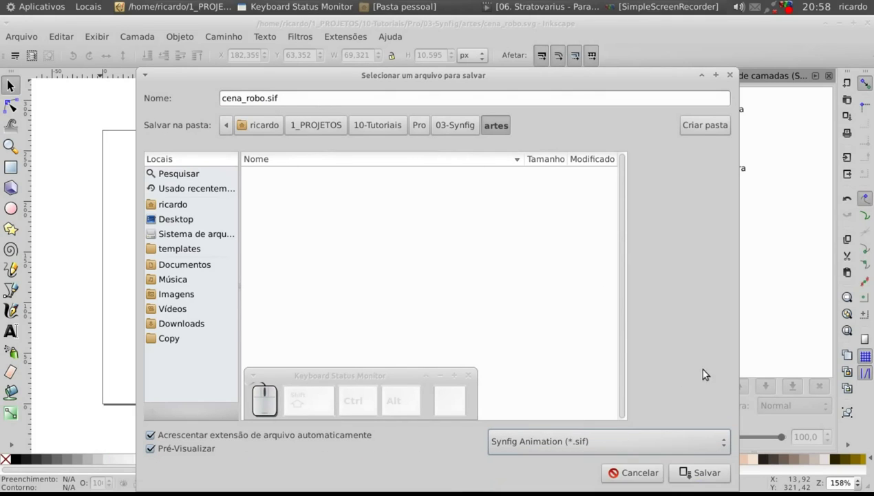
{"action": "left_click", "coordinate": [693, 471]}
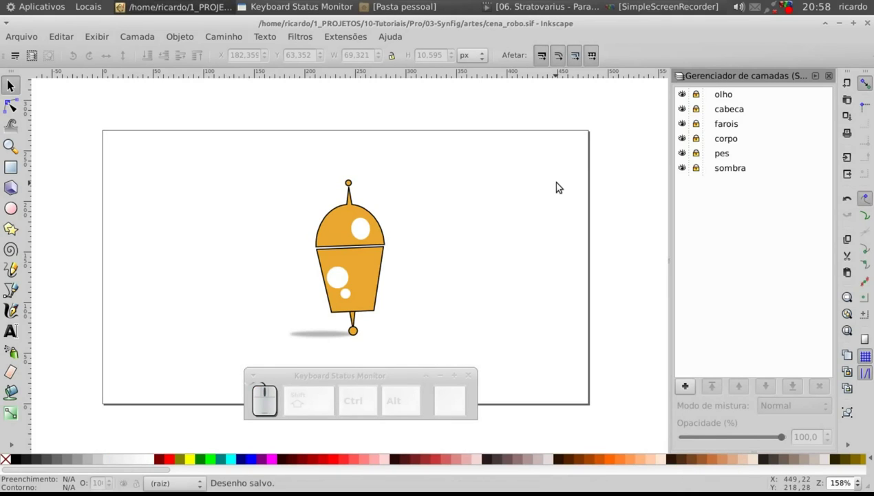
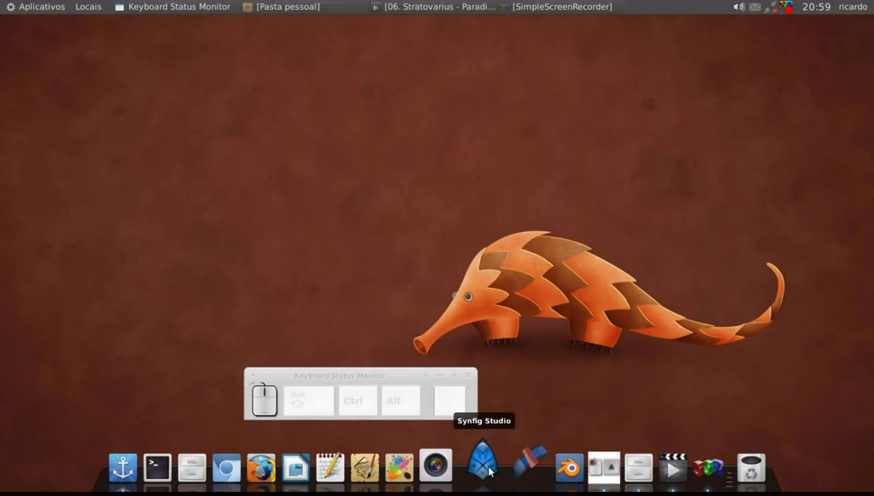
Launch Synfig Studio and start Arquivo > Abrir.
{"action": "left_click", "coordinate": [490, 471]}
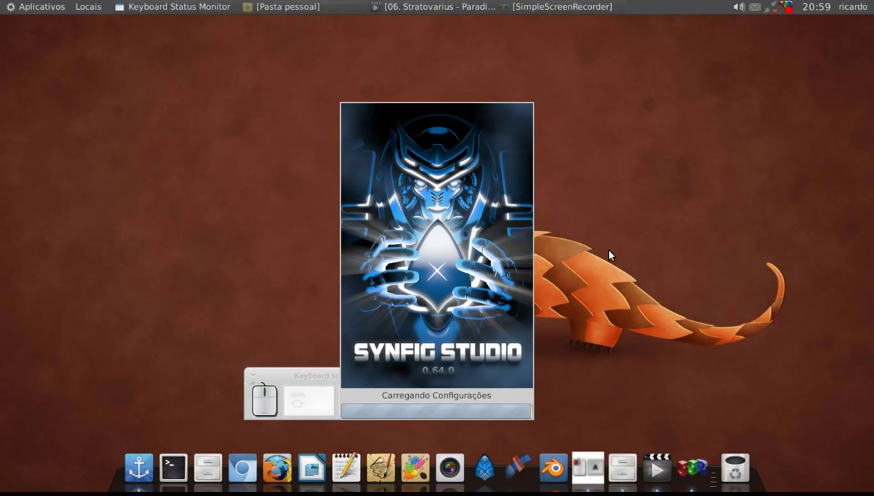
{"action": "left_click", "coordinate": [568, 25]}
{"action": "left_click", "coordinate": [24, 36]}
{"action": "left_click", "coordinate": [35, 64]}
Browse into the artes folder and open cena_robo.sif with its six layer groups.
{"action": "left_click", "coordinate": [423, 82]}
{"action": "left_click", "coordinate": [344, 151]}
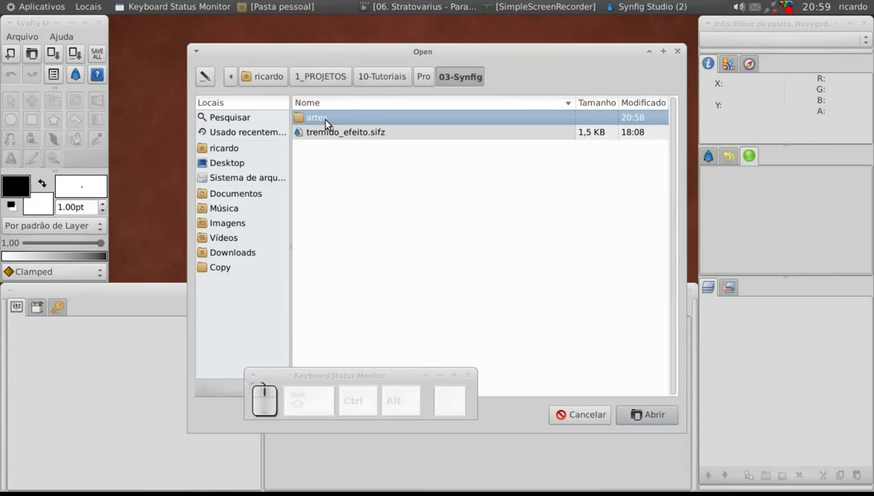
{"action": "left_click", "coordinate": [330, 122]}
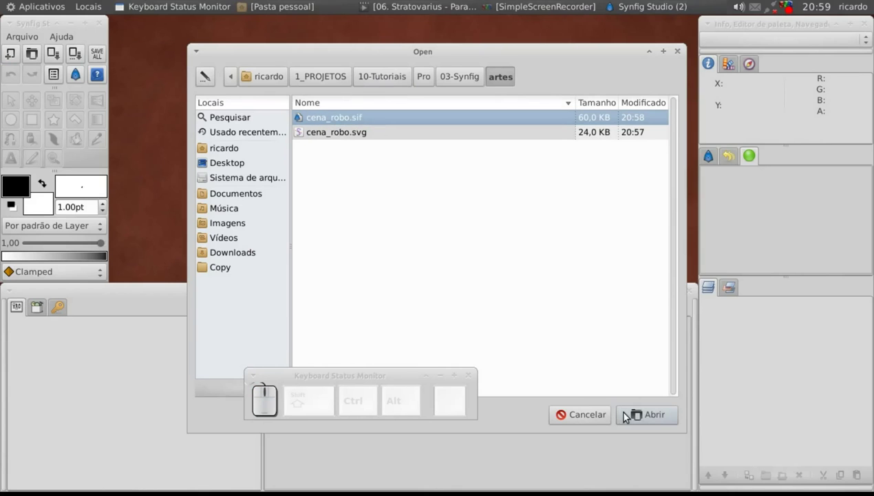
{"action": "left_click", "coordinate": [628, 415]}
Enlarge the canvas window so the full robot scene frame is visible.
{"action": "left_click_drag", "start_coordinate": [365, 22], "coordinate": [710, 153]}
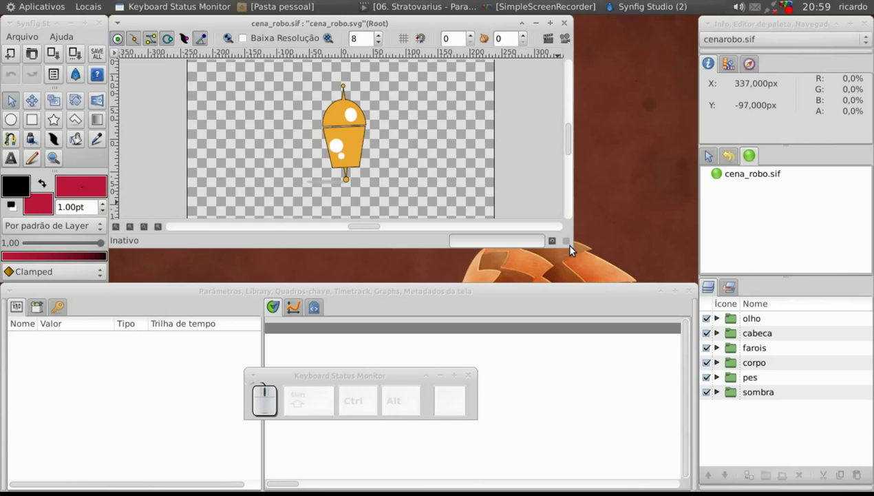
{"action": "left_click_drag", "start_coordinate": [711, 153], "coordinate": [710, 153]}
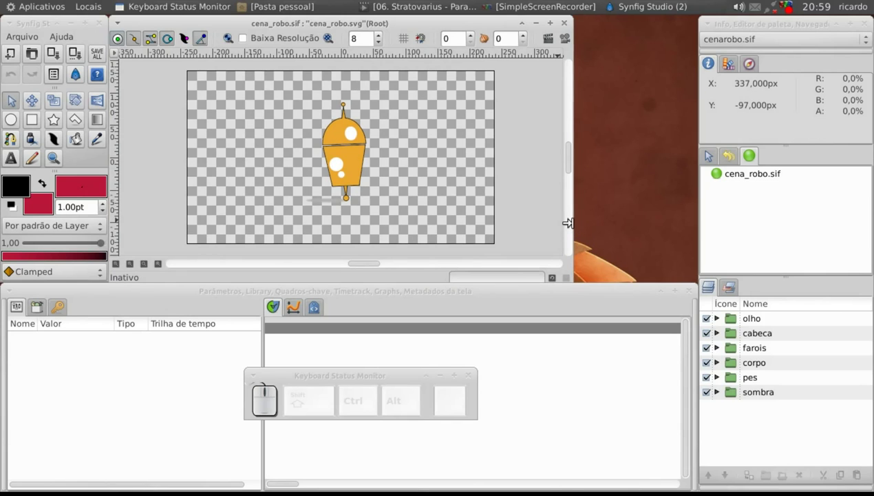
{"action": "left_click_drag", "start_coordinate": [711, 152], "coordinate": [703, 221]}
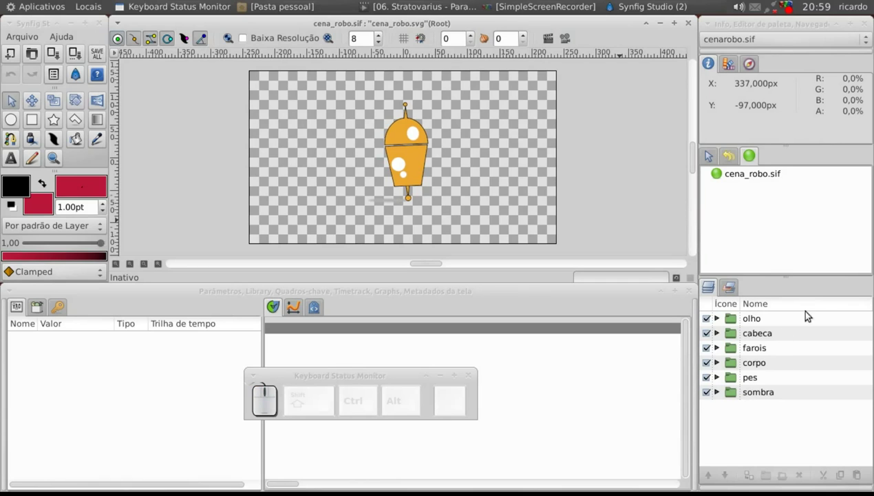
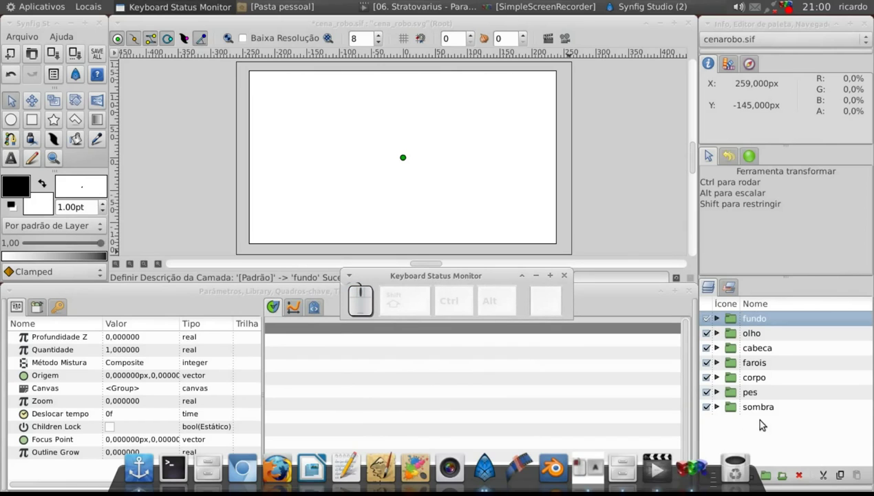
Lower the white fundo group to the bottom and select the olho group for nesting into cabeca.
{"action": "left_click", "coordinate": [763, 423]}
{"action": "left_click_drag", "start_coordinate": [731, 473], "coordinate": [738, 447]}
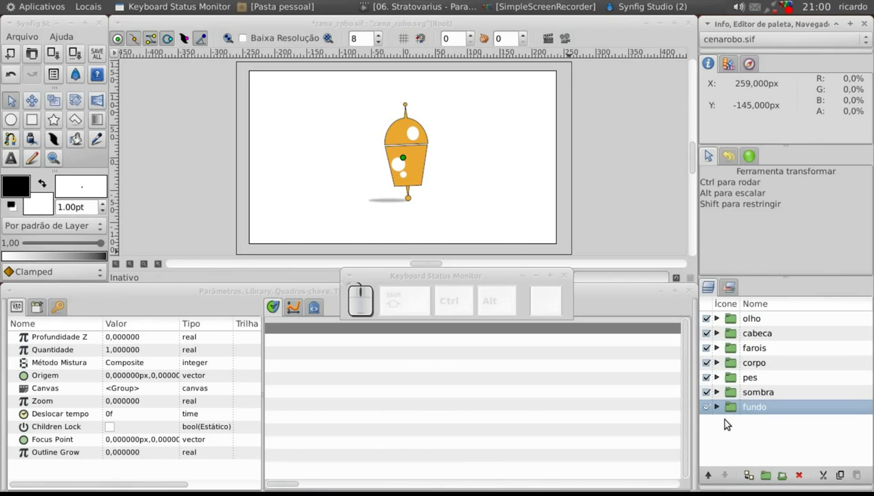
{"action": "left_click", "coordinate": [710, 409]}
{"action": "left_click", "coordinate": [709, 409]}
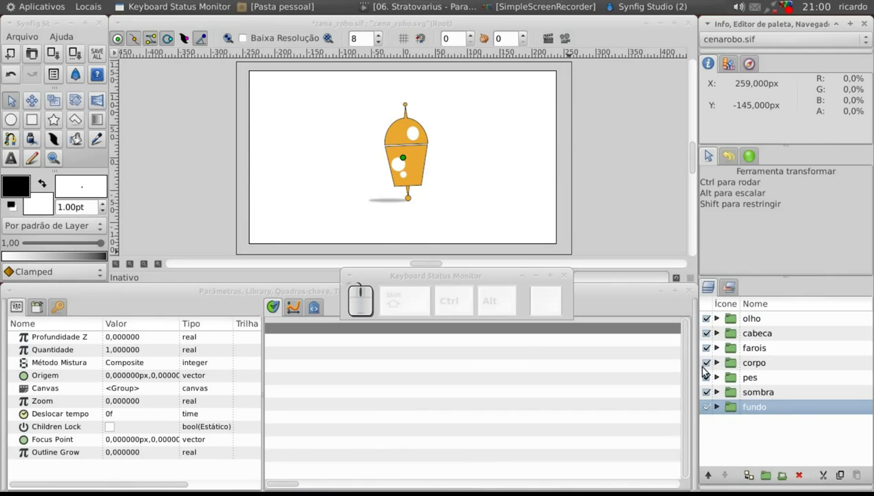
{"action": "left_click", "coordinate": [740, 323]}
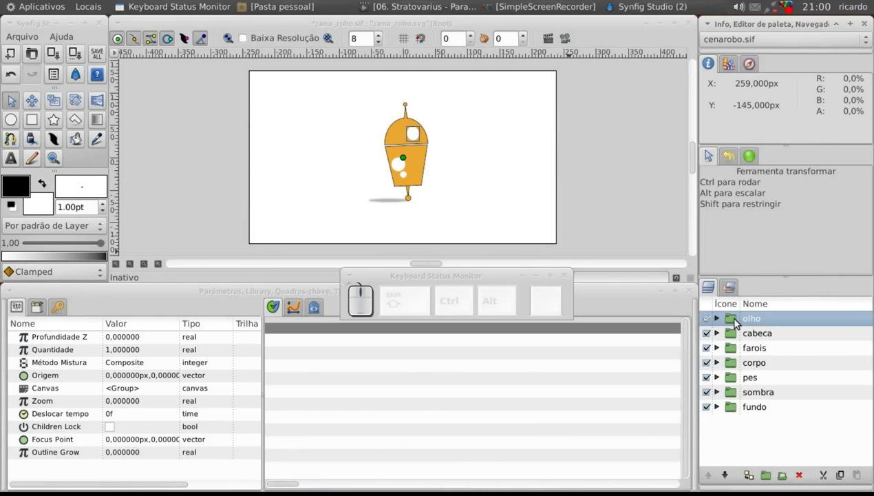
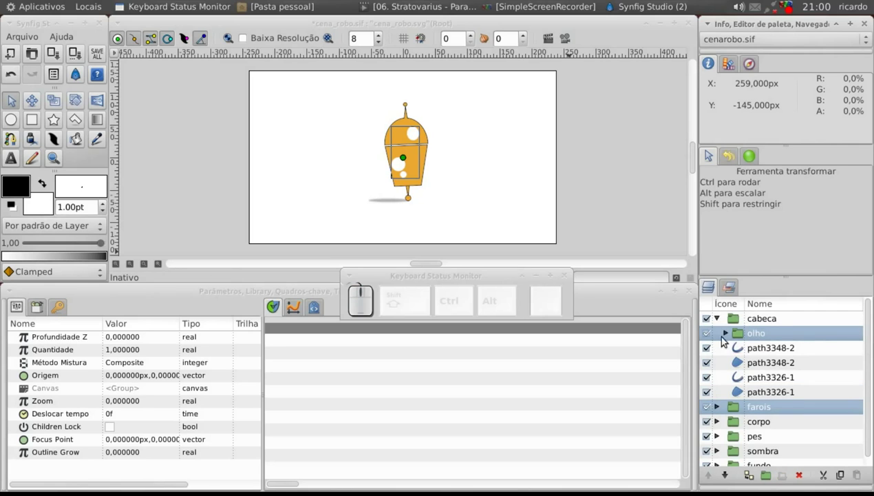
Collapse cabeca and corpo and select the farois and pes groups inside corpo.
{"action": "left_click", "coordinate": [722, 320]}
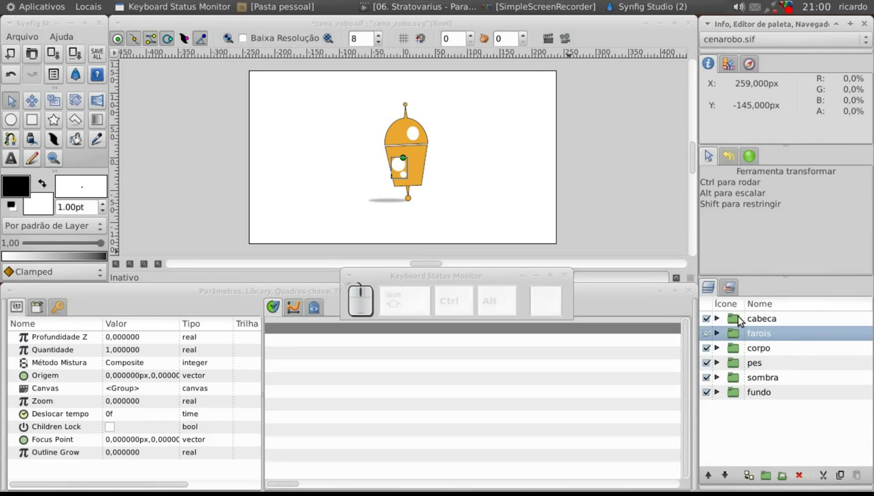
{"action": "left_click", "coordinate": [741, 318]}
{"action": "left_click", "coordinate": [737, 337]}
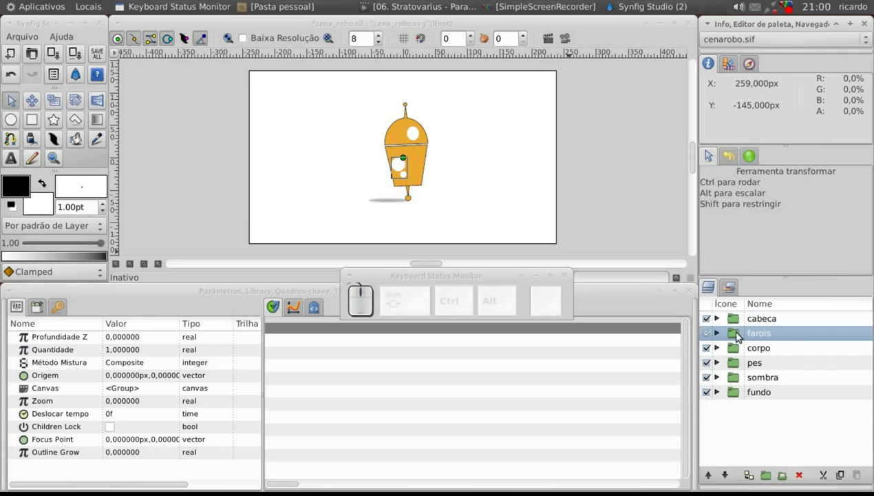
{"action": "left_click", "coordinate": [712, 336]}
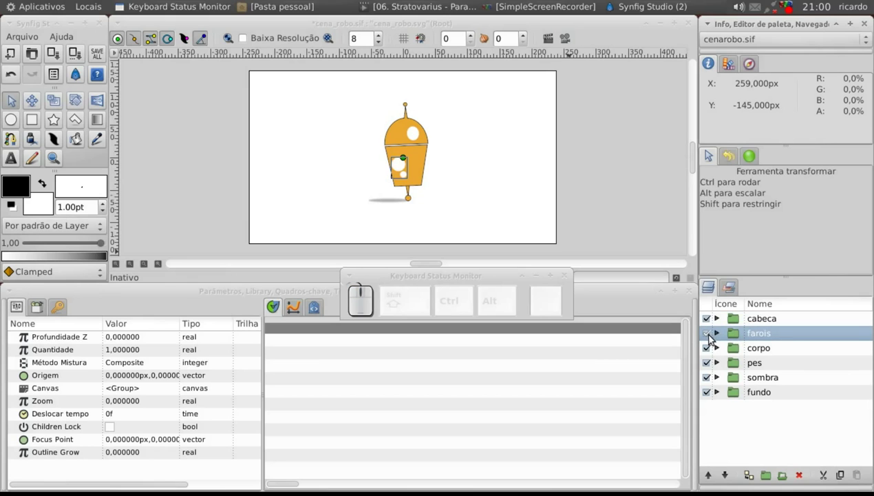
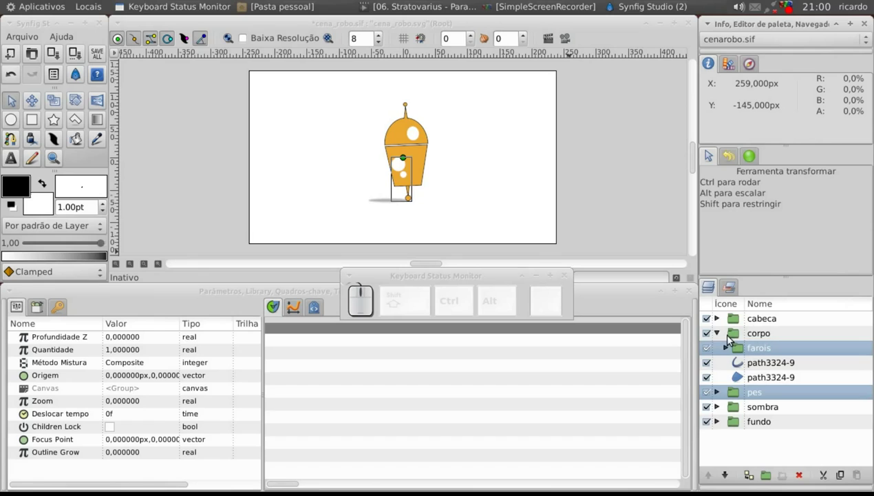
{"action": "left_click", "coordinate": [719, 337]}
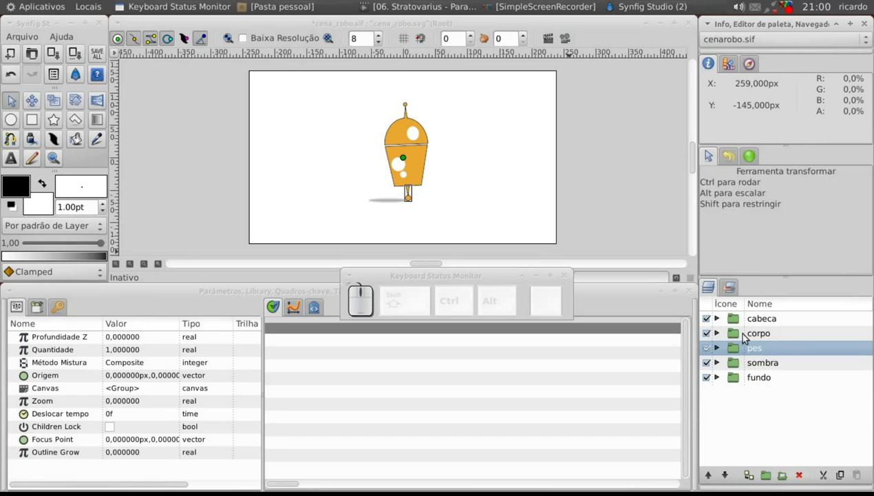
{"action": "left_click", "coordinate": [720, 319]}
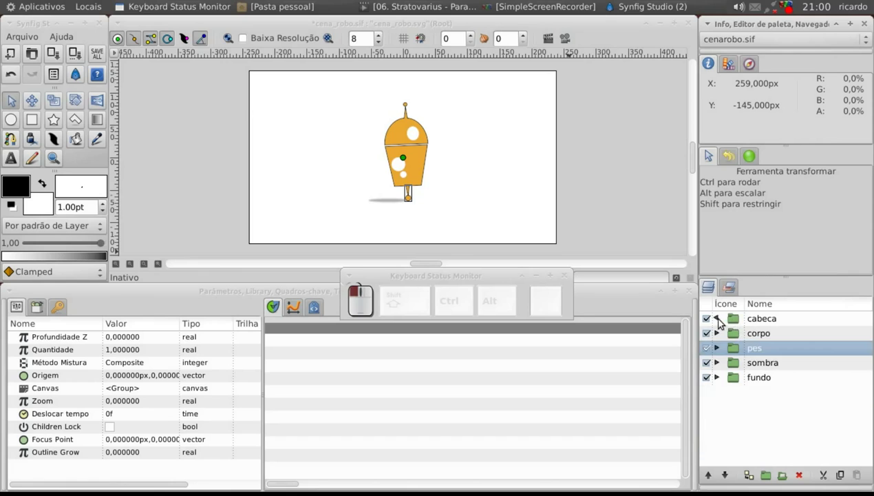
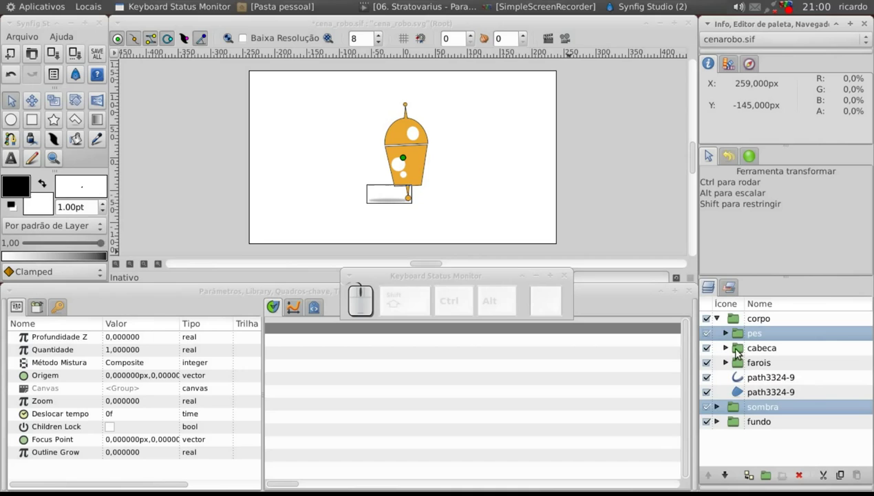
Lower the pes group below farois, then collapse the corpo group.
{"action": "left_click", "coordinate": [741, 336]}
{"action": "left_click", "coordinate": [730, 479]}
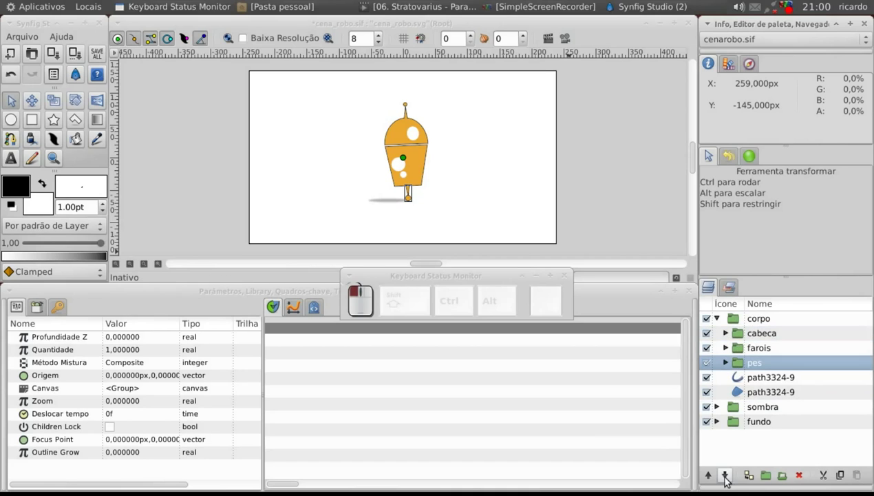
{"action": "left_click", "coordinate": [722, 320]}
{"action": "left_click", "coordinate": [741, 336]}
{"action": "left_click", "coordinate": [713, 319]}
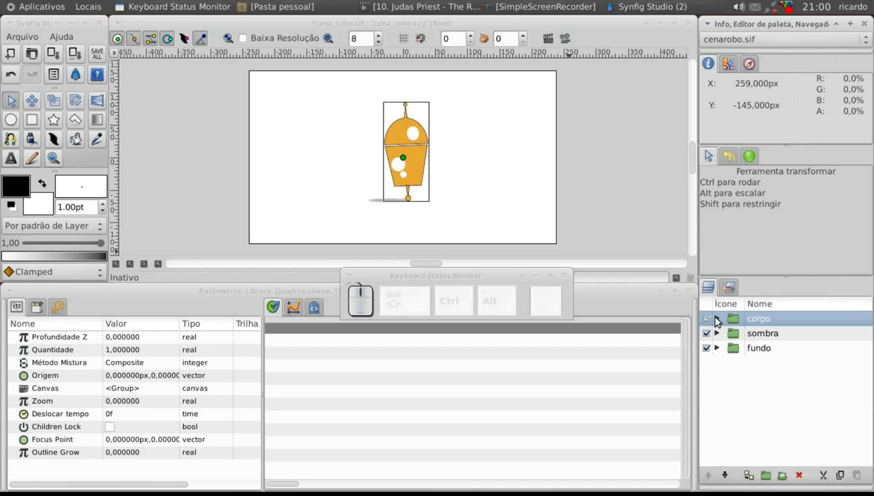
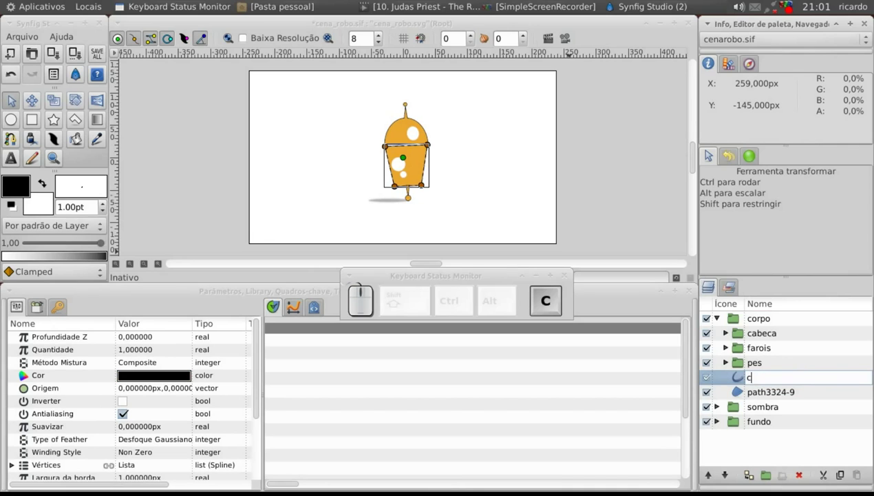
Rename the body outline and fill layers to corpo and collapse the corpo group.
{"action": "key", "text": "Return"}
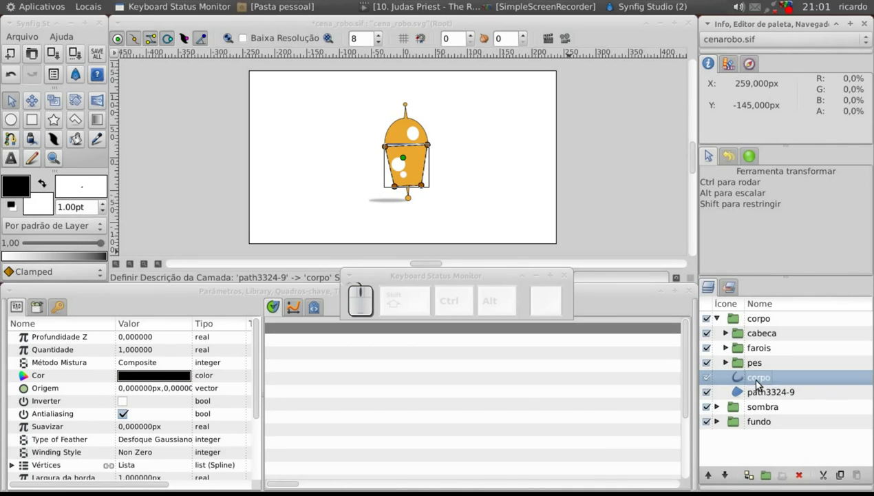
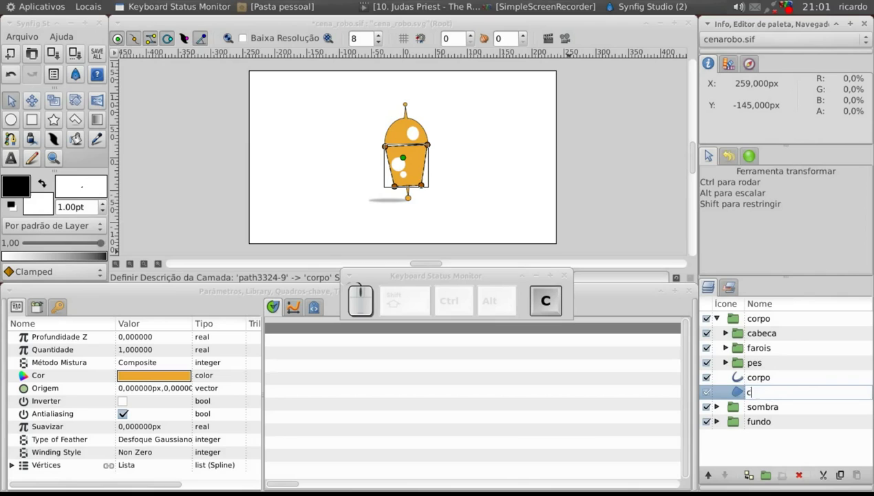
{"action": "key", "text": "Return"}
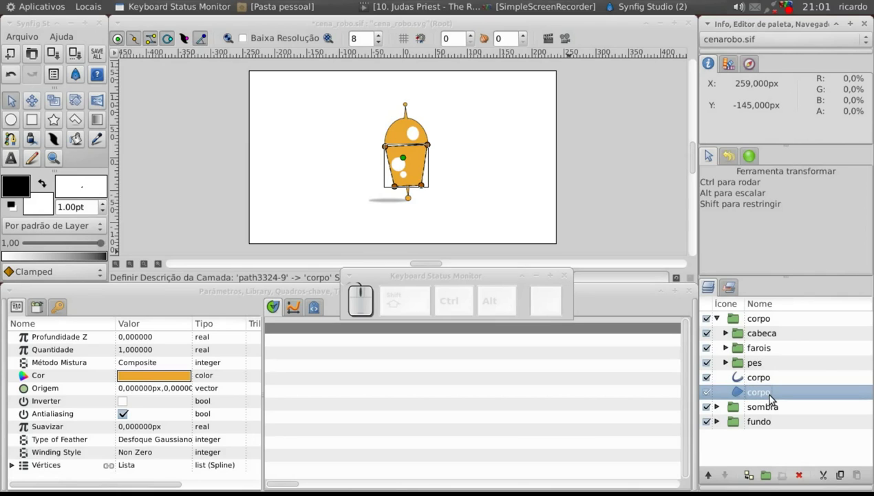
{"action": "left_click", "coordinate": [727, 368]}
{"action": "left_click", "coordinate": [731, 364]}
{"action": "left_click", "coordinate": [722, 321]}
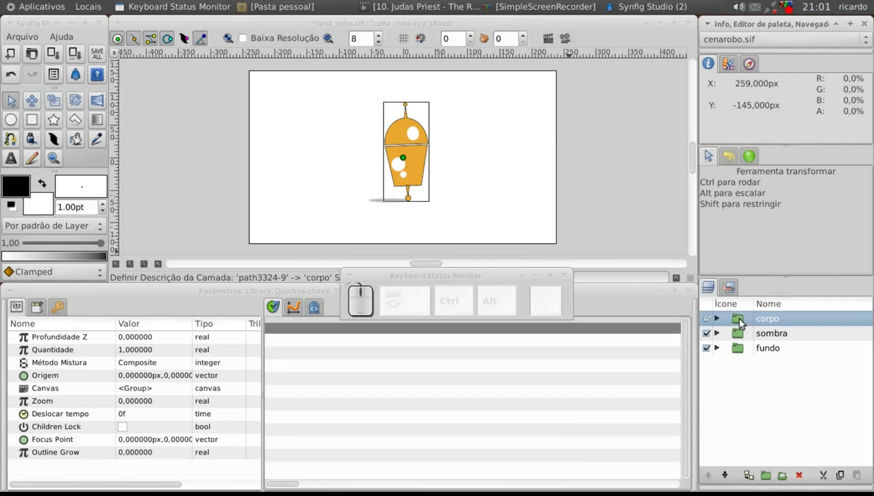
Undo the accidental shift of the robot on the canvas with Ctrl+Z.
{"action": "left_click", "coordinate": [411, 164]}
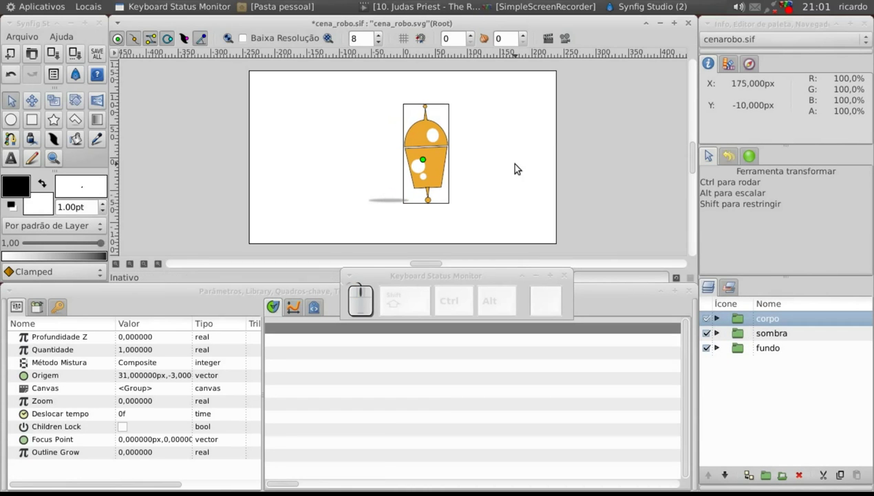
{"action": "key", "text": "ctrl+z"}
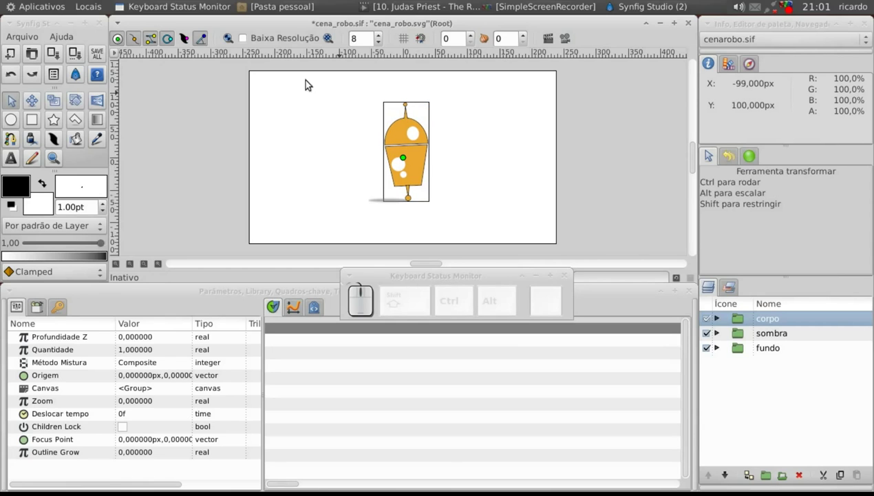
In canvas Properties' Tempo tab, set Tempo final to 10s and apply it.
{"action": "left_click", "coordinate": [116, 58]}
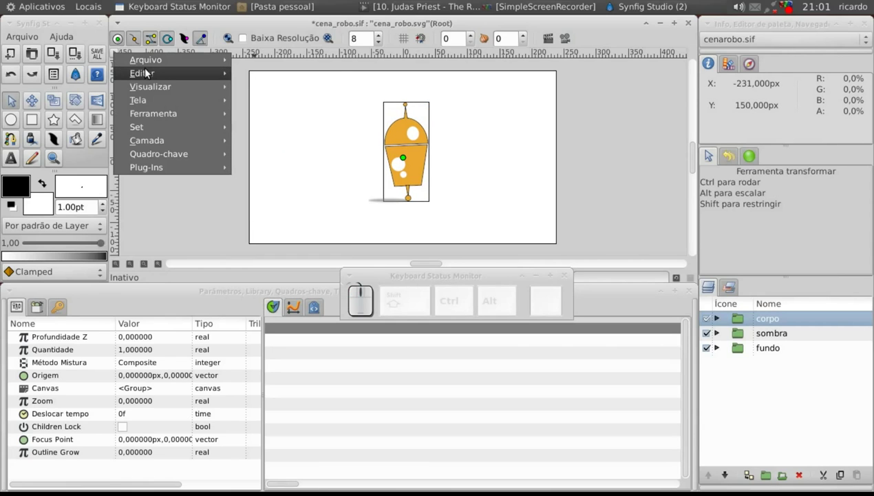
{"action": "left_click", "coordinate": [274, 214]}
{"action": "left_click", "coordinate": [248, 118]}
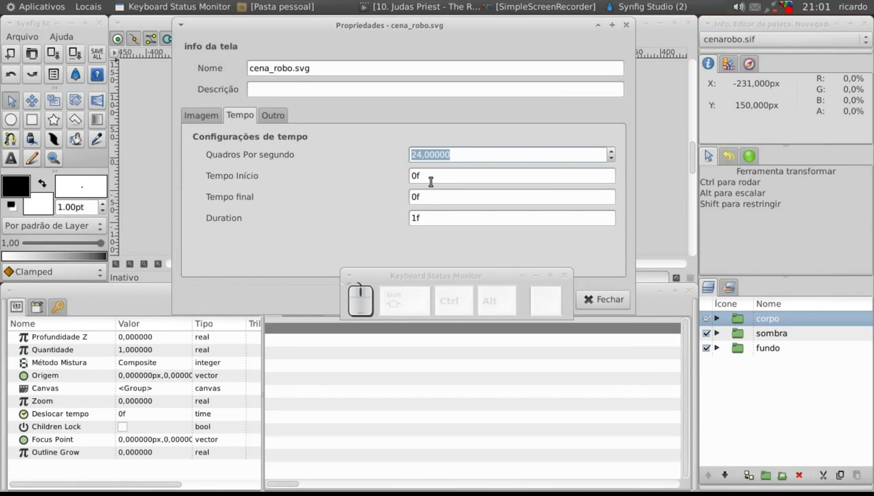
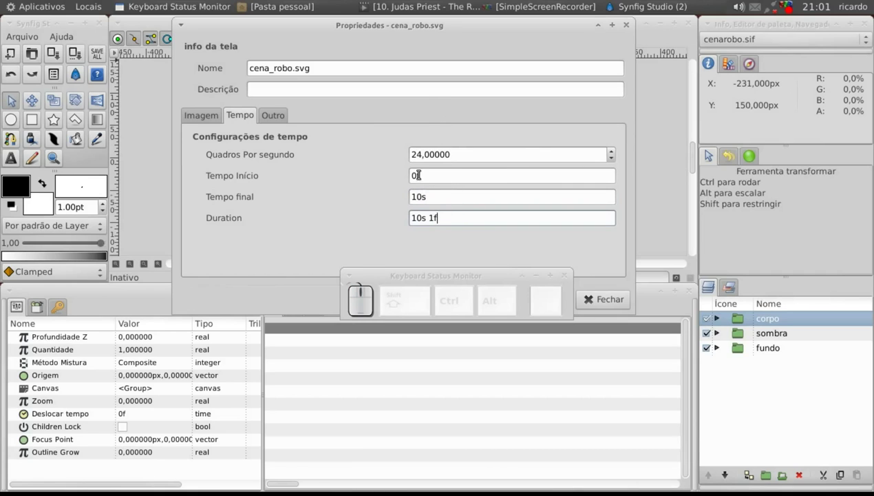
{"action": "left_click_drag", "start_coordinate": [408, 288], "coordinate": [543, 307]}
{"action": "left_click", "coordinate": [544, 308]}
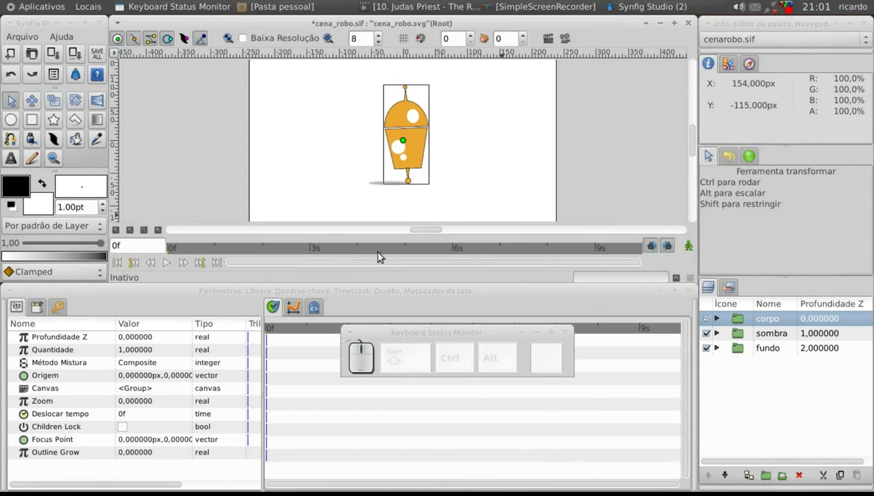
Inside corpo, add a Mover and a Girar transform layer above cabeca via Nova camada > Transformar.
{"action": "left_click_drag", "start_coordinate": [400, 335], "coordinate": [412, 272]}
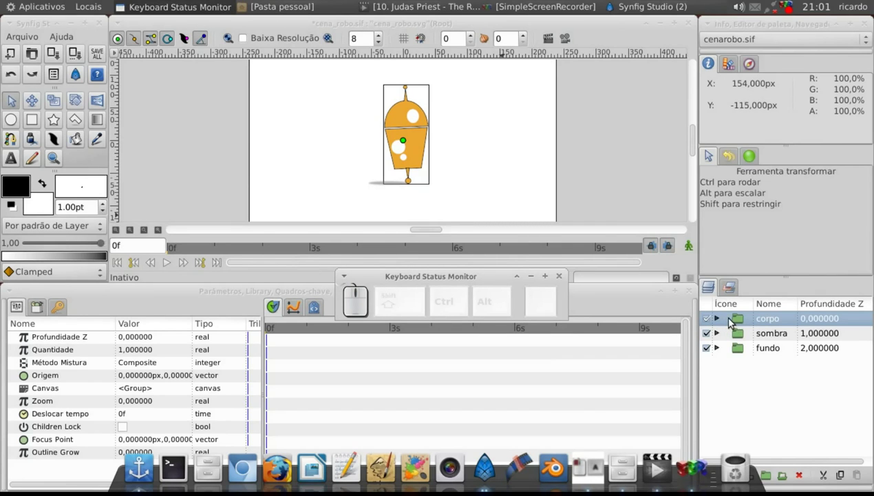
{"action": "left_click", "coordinate": [718, 322]}
{"action": "left_click", "coordinate": [747, 336]}
{"action": "right_click", "coordinate": [747, 336]}
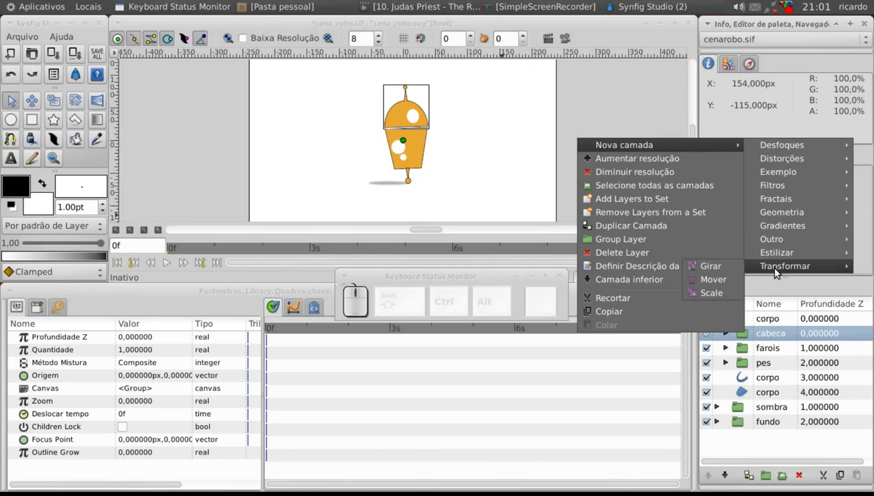
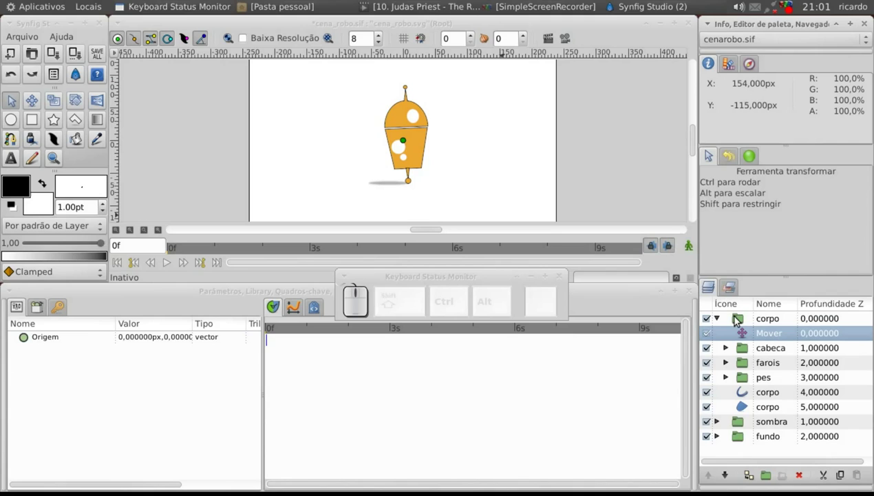
{"action": "right_click", "coordinate": [750, 335]}
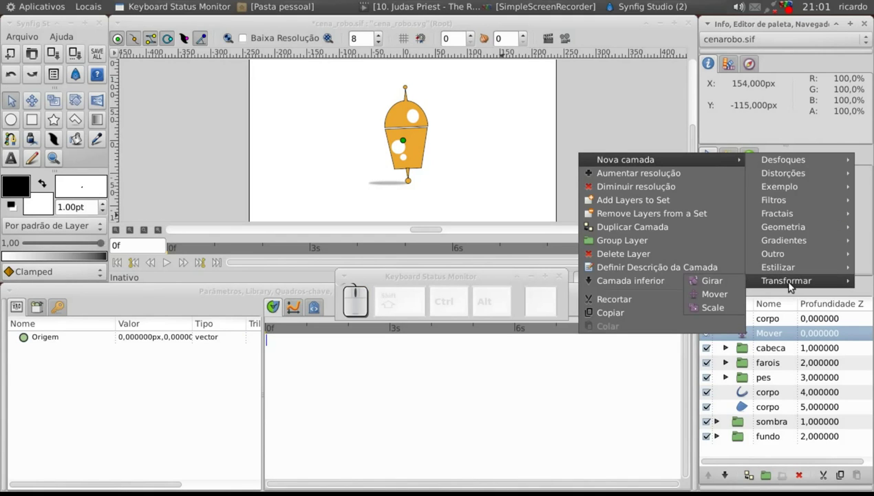
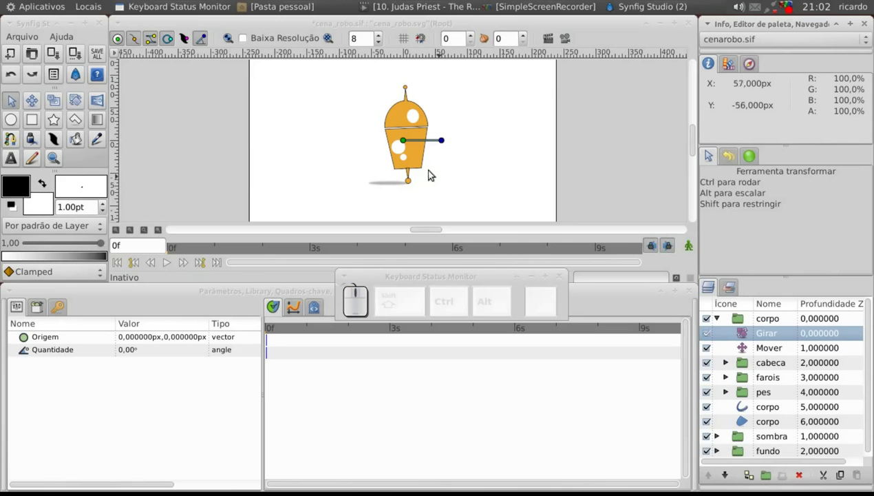
Place the Girar pivot at the robot's foot and move pes to the bottom of corpo.
{"action": "left_click_drag", "start_coordinate": [406, 145], "coordinate": [718, 205]}
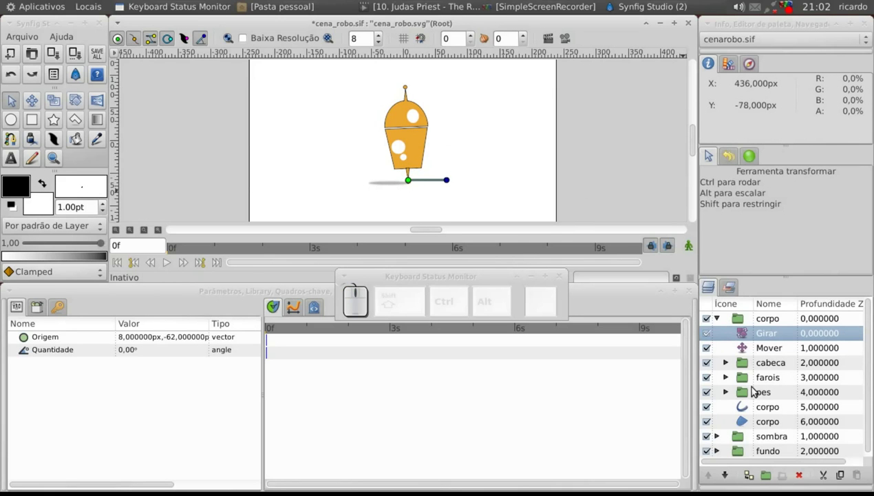
{"action": "left_click", "coordinate": [748, 396]}
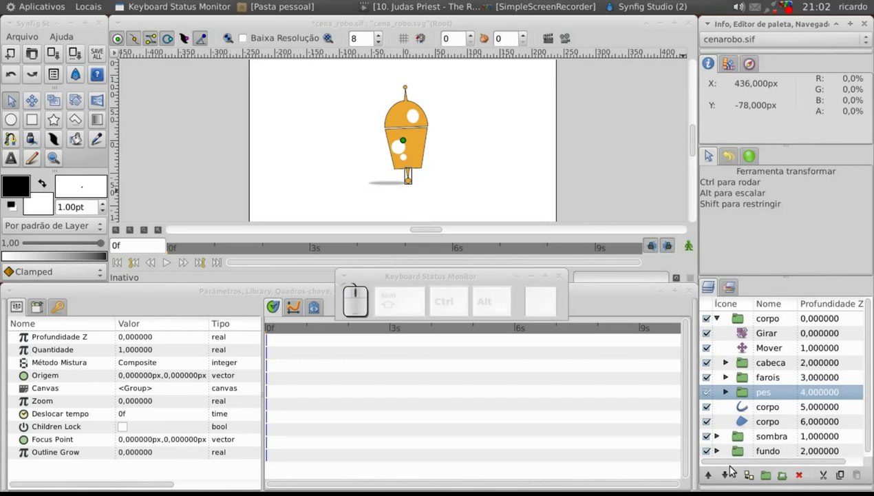
{"action": "left_click_drag", "start_coordinate": [733, 471], "coordinate": [738, 455]}
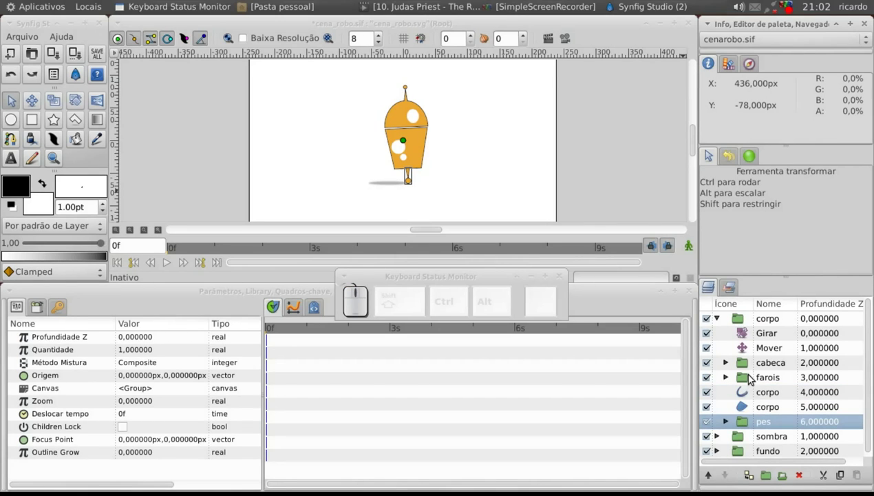
{"action": "left_click", "coordinate": [748, 336]}
{"action": "left_click", "coordinate": [747, 348]}
{"action": "left_click", "coordinate": [748, 335]}
Raise Mover above Girar, undoing accidental canvas shifts along the way.
{"action": "left_click", "coordinate": [453, 185]}
{"action": "key", "text": "ctrl+z"}
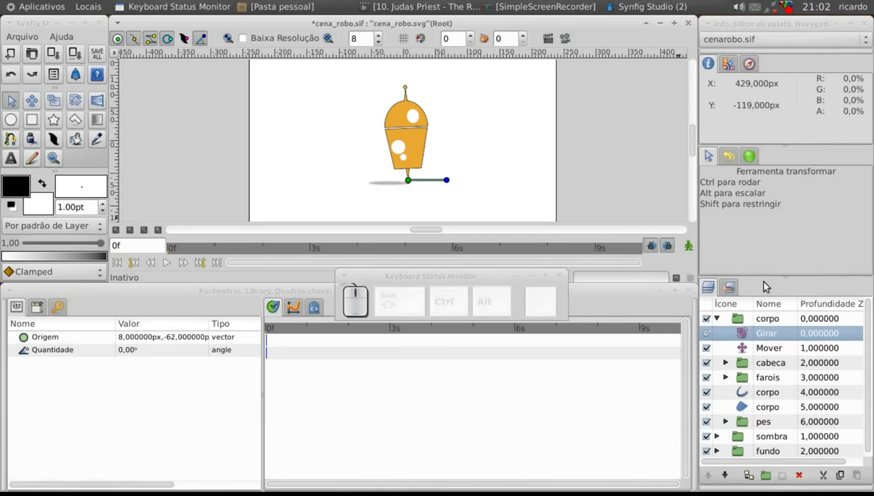
{"action": "left_click", "coordinate": [749, 351]}
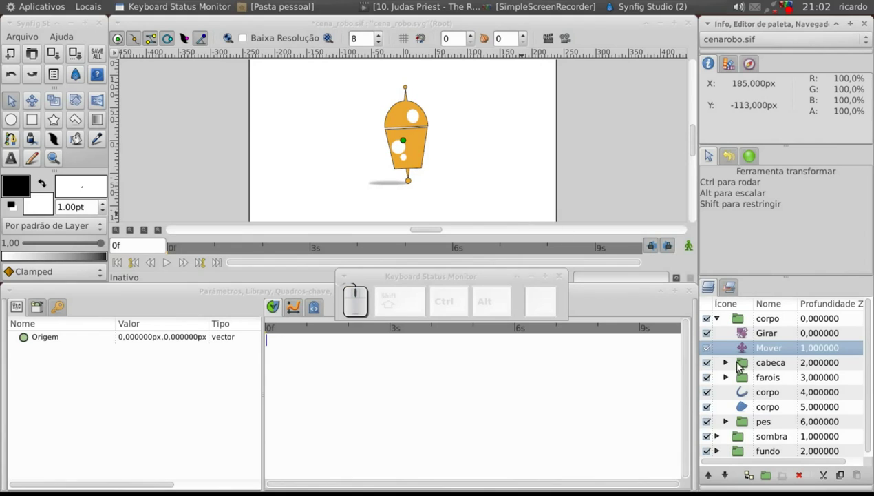
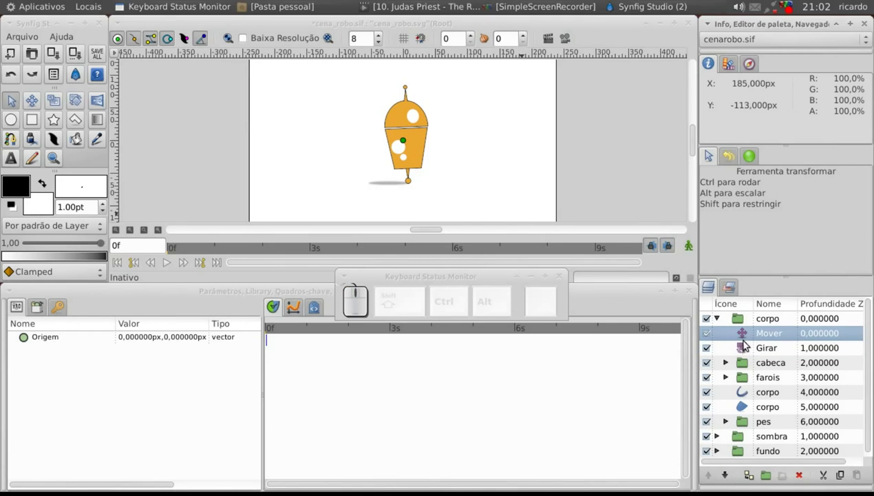
{"action": "left_click", "coordinate": [413, 142]}
{"action": "key", "text": "ctrl+z"}
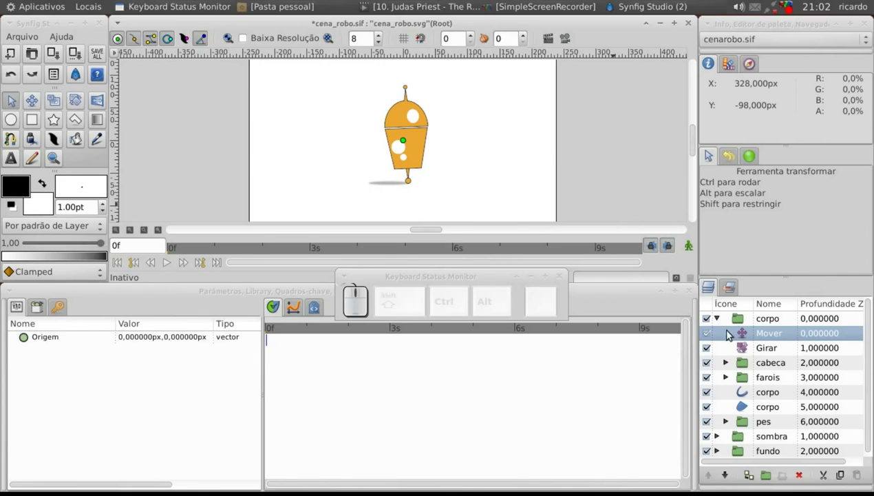
Move the sombra group to the bottom of corpo and collapse the group.
{"action": "left_click", "coordinate": [724, 320]}
{"action": "left_click", "coordinate": [744, 340]}
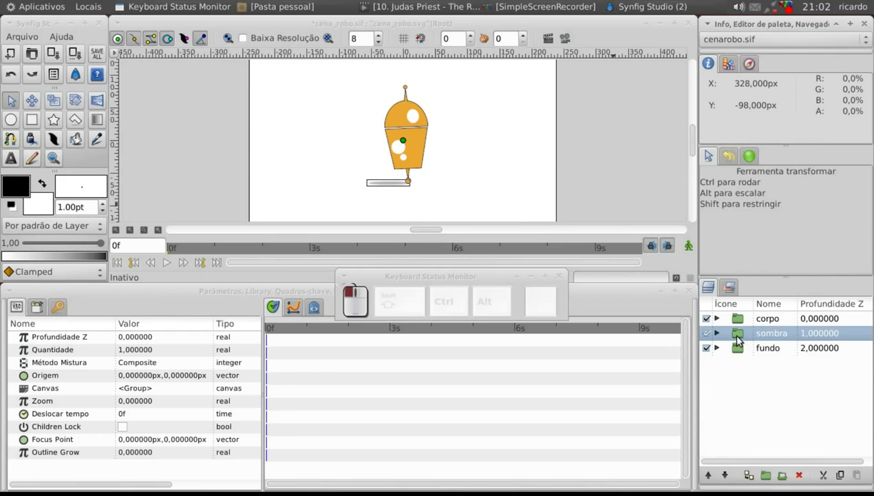
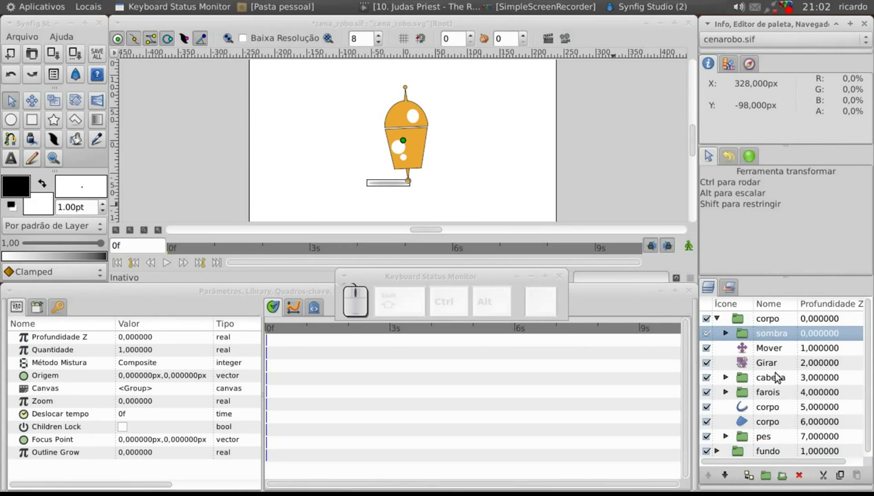
{"action": "left_click_drag", "start_coordinate": [731, 476], "coordinate": [732, 478]}
{"action": "left_click", "coordinate": [731, 478]}
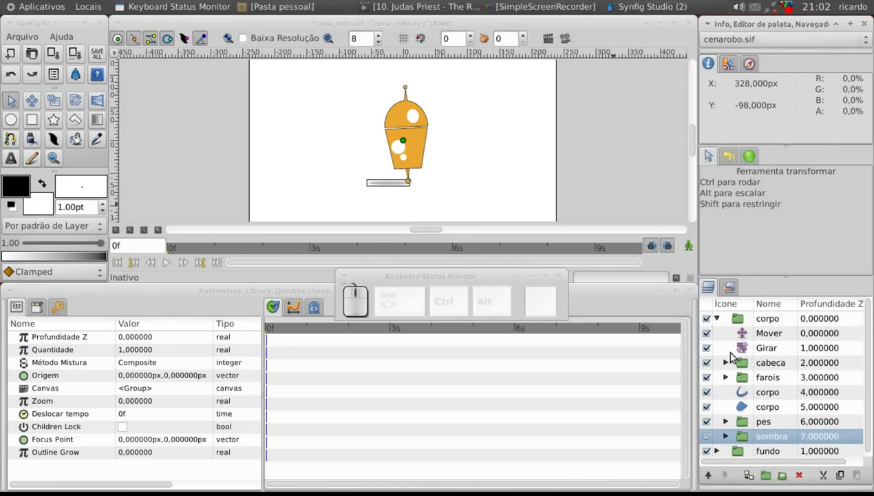
{"action": "left_click", "coordinate": [721, 318]}
Add an Esticar stretch layer below Mover, centre it at the robot's foot, and enable animation mode.
{"action": "left_click", "coordinate": [743, 319]}
{"action": "left_click_drag", "start_coordinate": [722, 323], "coordinate": [408, 148]}
{"action": "left_click_drag", "start_coordinate": [404, 145], "coordinate": [405, 145]}
{"action": "left_click_drag", "start_coordinate": [405, 145], "coordinate": [407, 144]}
{"action": "left_click_drag", "start_coordinate": [357, 140], "coordinate": [334, 144]}
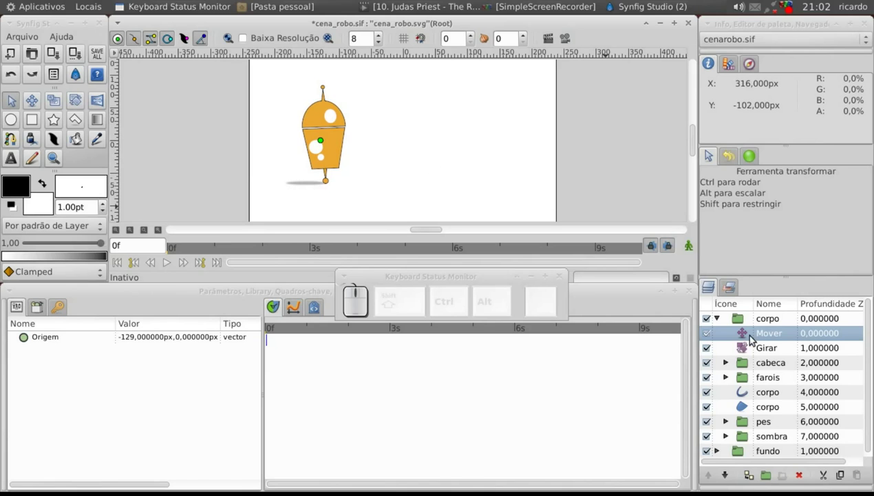
{"action": "right_click", "coordinate": [749, 337]}
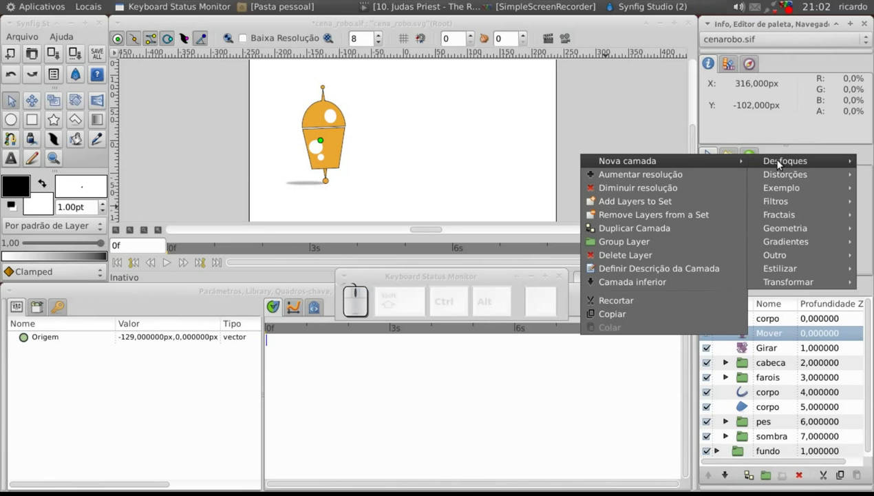
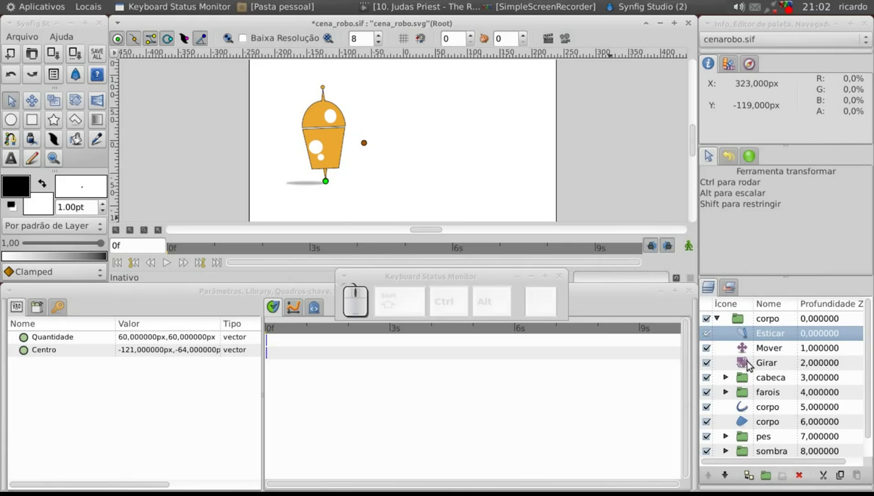
{"action": "left_click", "coordinate": [729, 483]}
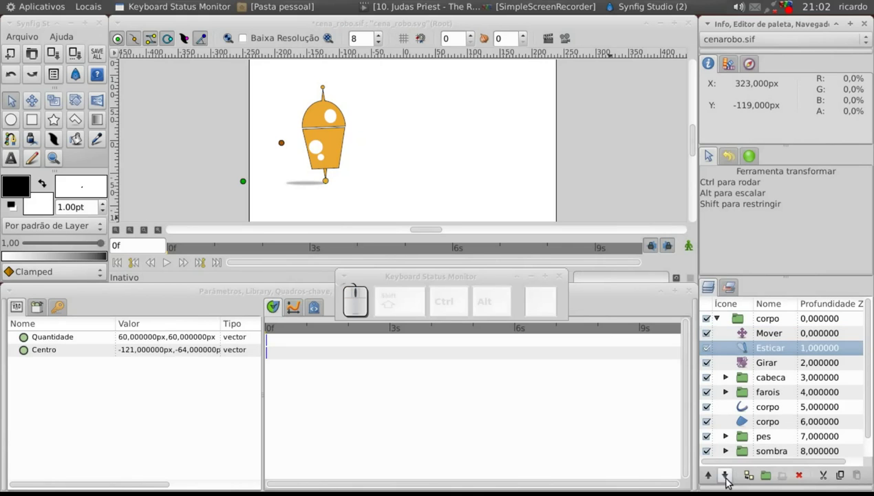
{"action": "left_click_drag", "start_coordinate": [248, 184], "coordinate": [831, 305]}
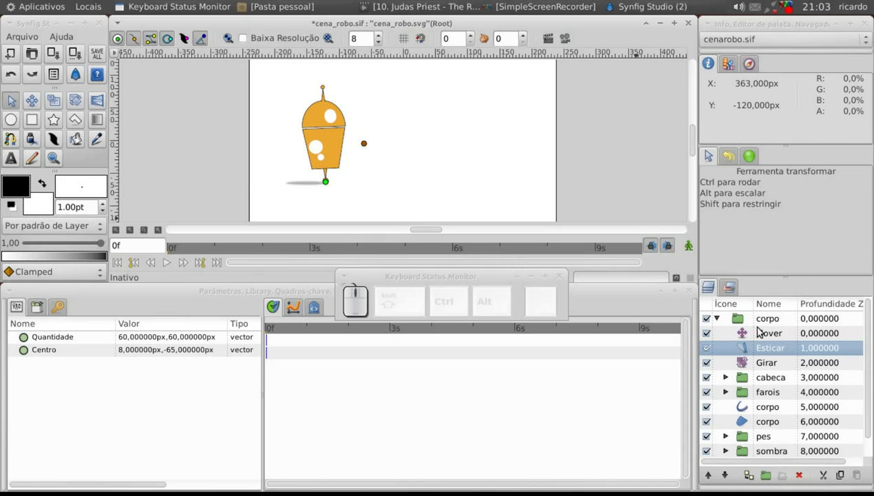
{"action": "left_click", "coordinate": [694, 252]}
Select the body's Mover layer and set the current time to 2 seconds.
{"action": "left_click", "coordinate": [747, 333]}
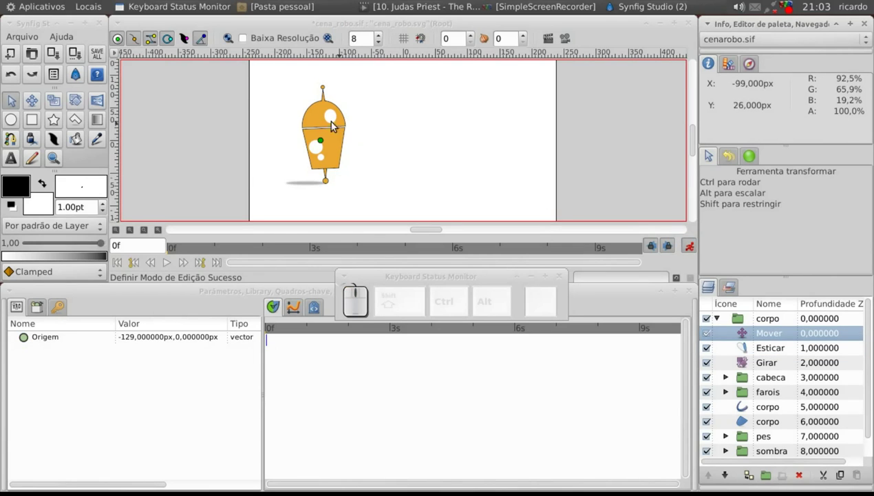
{"action": "left_click", "coordinate": [305, 122]}
{"action": "key", "text": "BackSpace"}
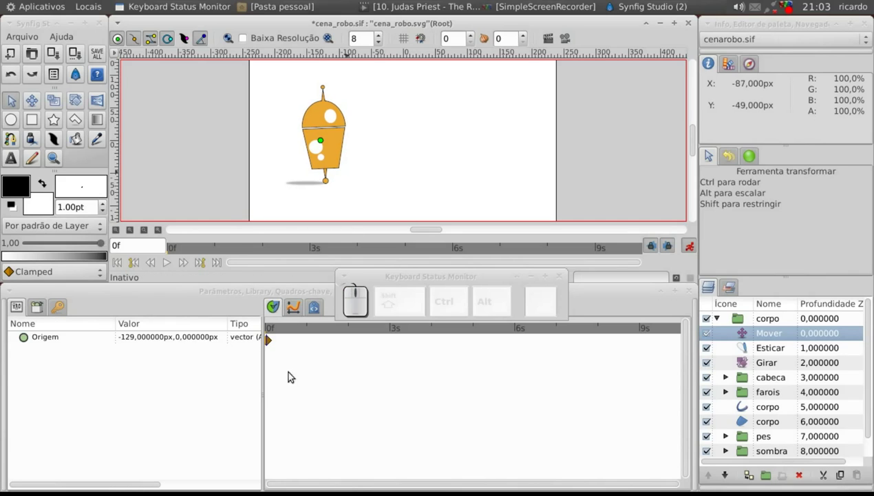
{"action": "left_click", "coordinate": [312, 333]}
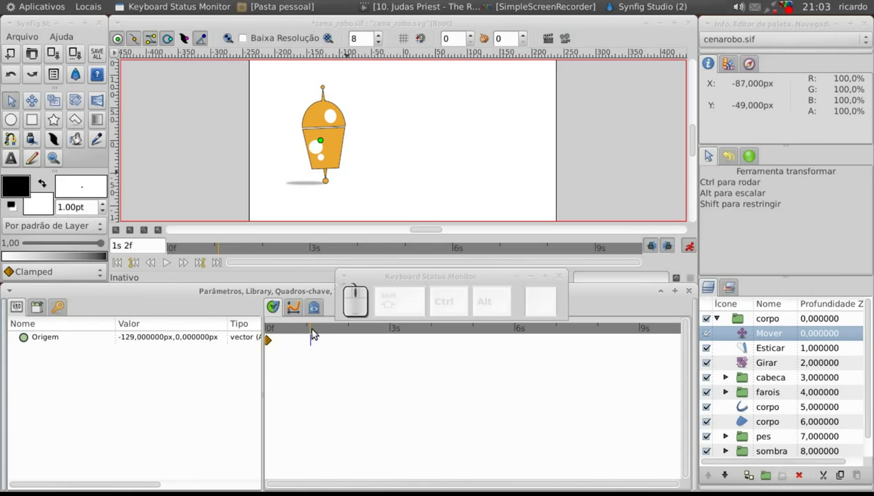
{"action": "left_click", "coordinate": [351, 332]}
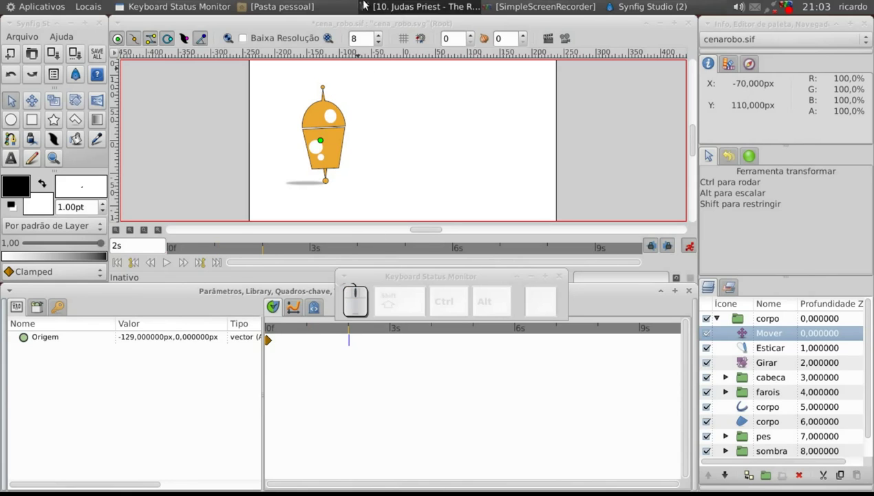
Move the robot's origin to the right side of the canvas, about 148px, at 2s.
{"action": "left_click", "coordinate": [359, 24]}
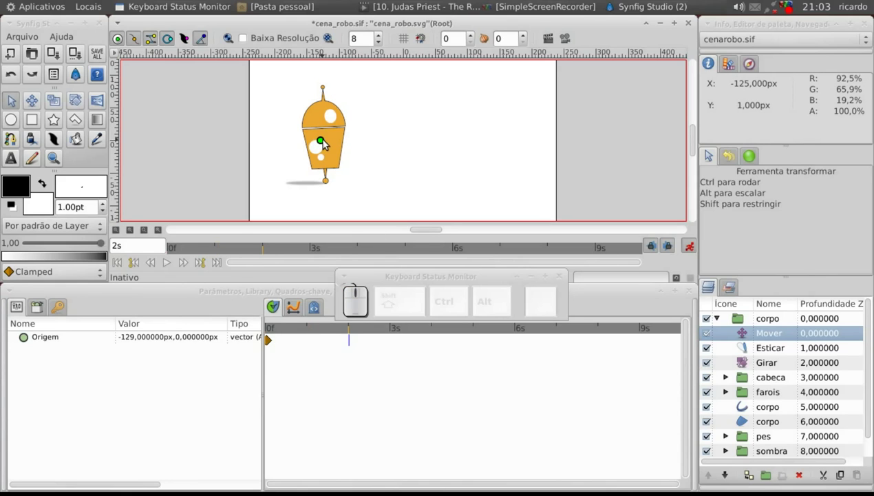
{"action": "key", "text": "Right"}
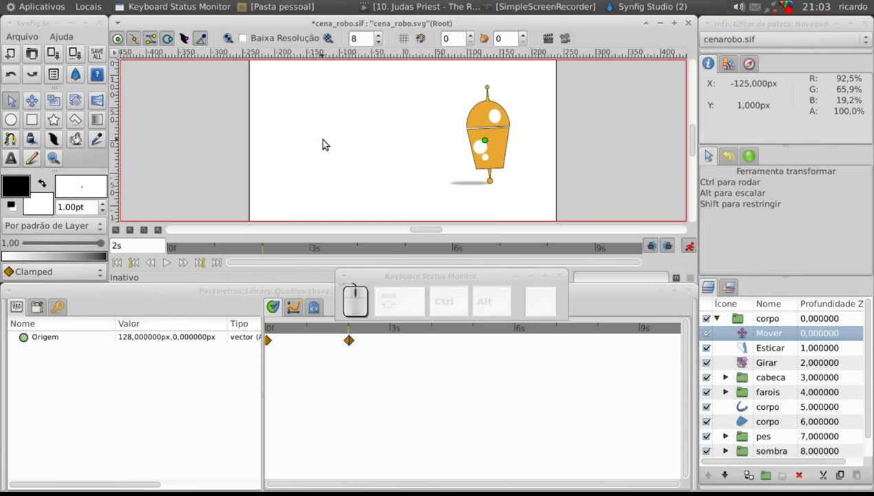
{"action": "key", "text": "Right"}
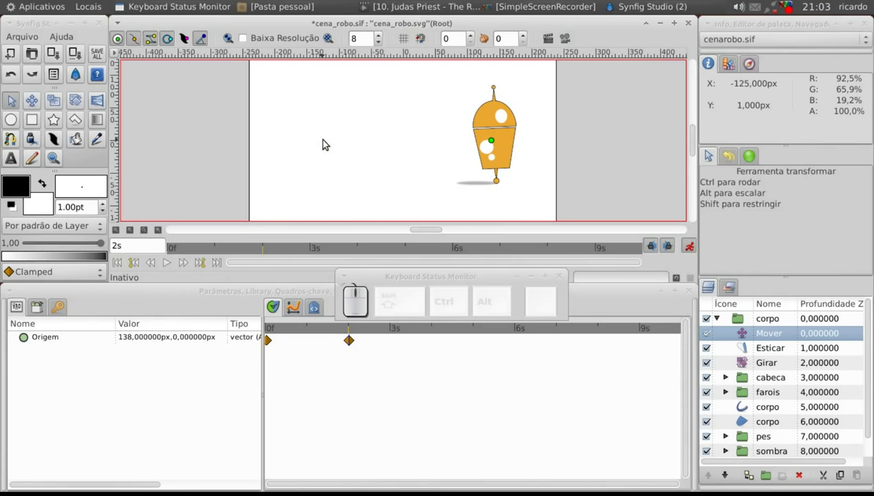
{"action": "key", "text": "Right"}
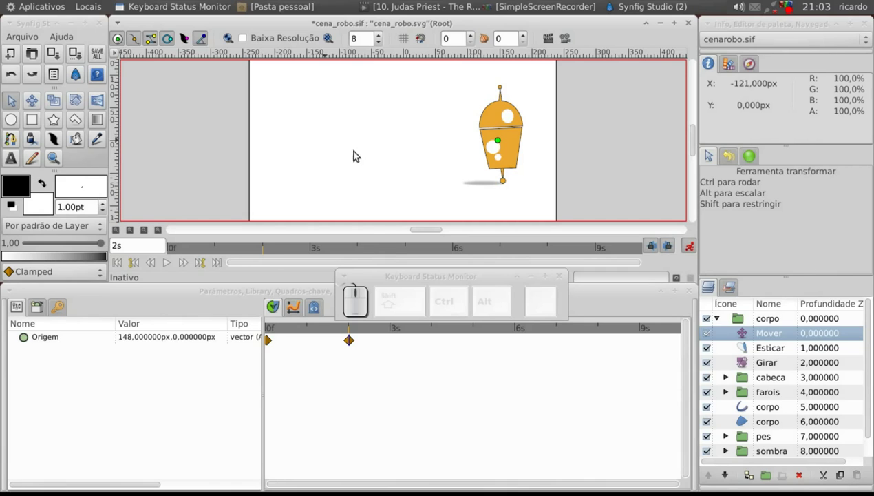
{"action": "left_click", "coordinate": [357, 333]}
{"action": "left_click", "coordinate": [503, 25]}
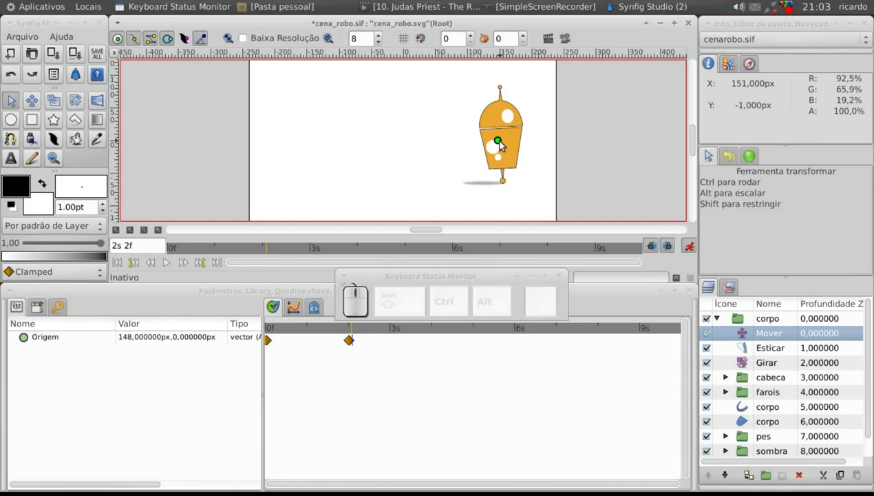
{"action": "key", "text": "Left"}
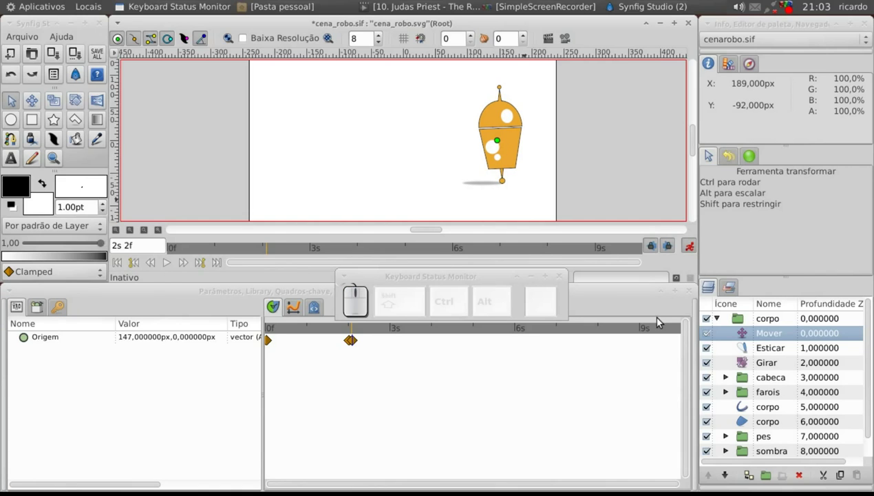
{"action": "left_click", "coordinate": [745, 351]}
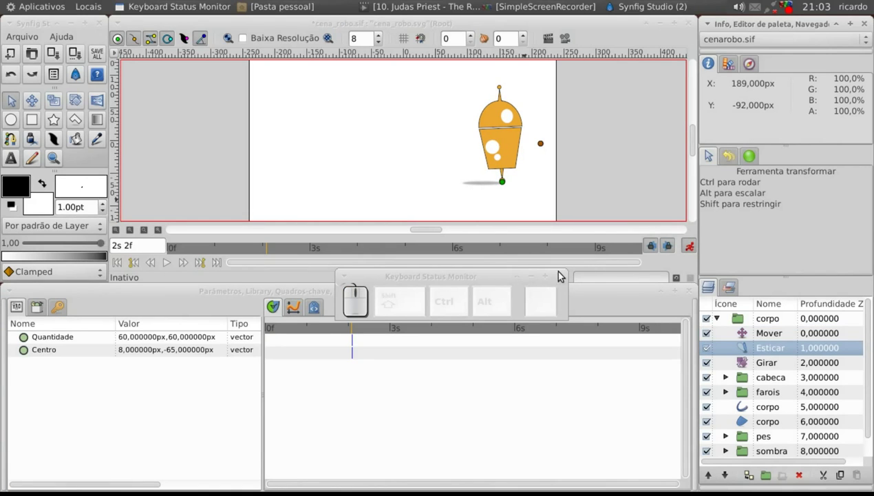
{"action": "left_click", "coordinate": [773, 339]}
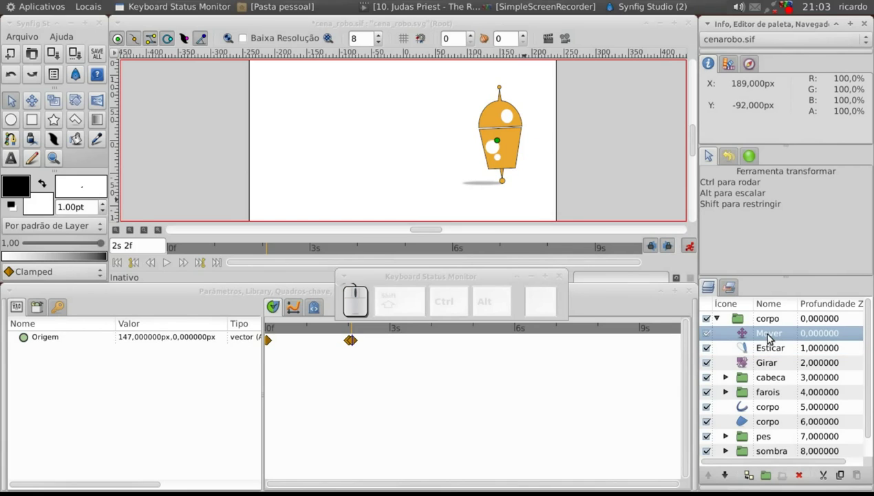
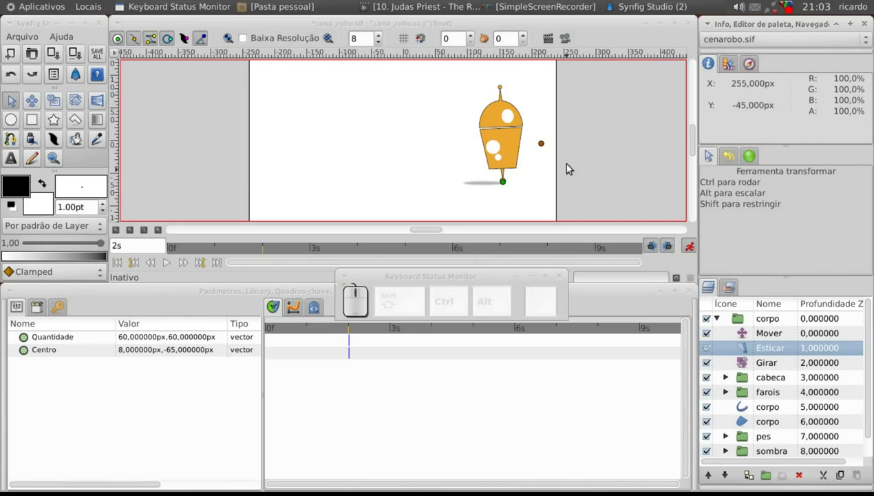
{"action": "left_click_drag", "start_coordinate": [571, 143], "coordinate": [539, 155]}
{"action": "key", "text": "Right"}
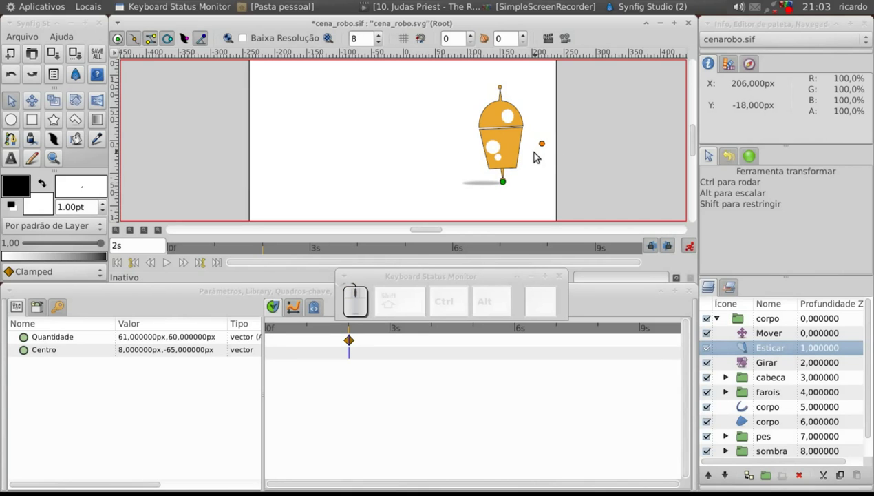
{"action": "key", "text": "Down"}
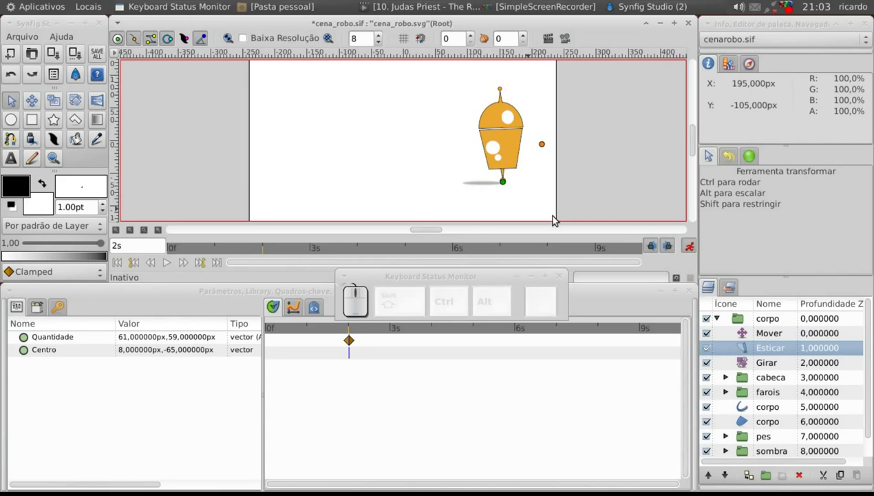
{"action": "left_click", "coordinate": [756, 336]}
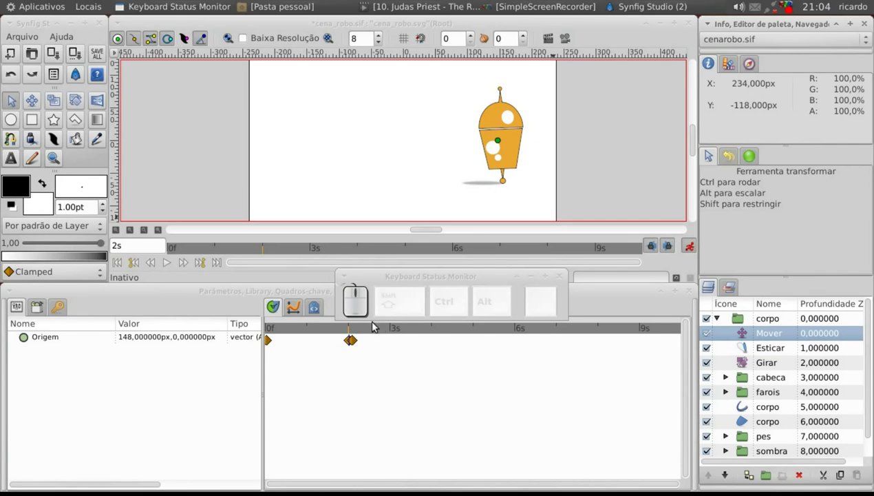
{"action": "left_click", "coordinate": [357, 330]}
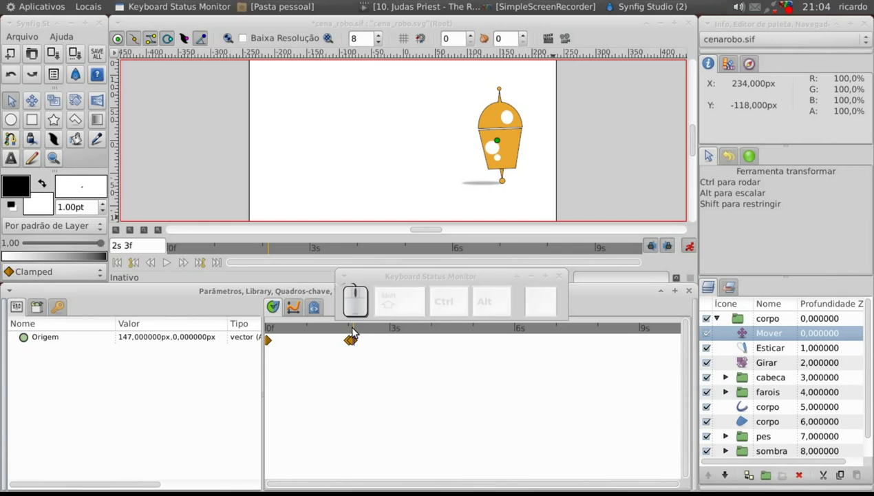
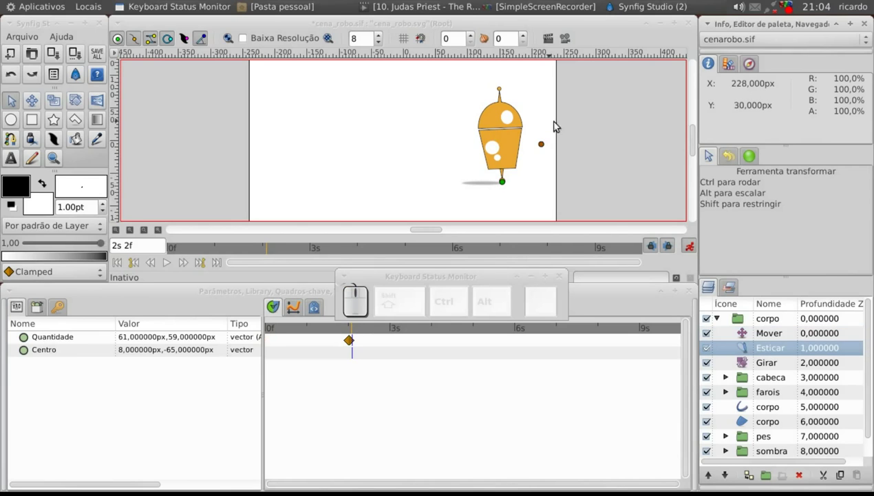
{"action": "left_click", "coordinate": [562, 22]}
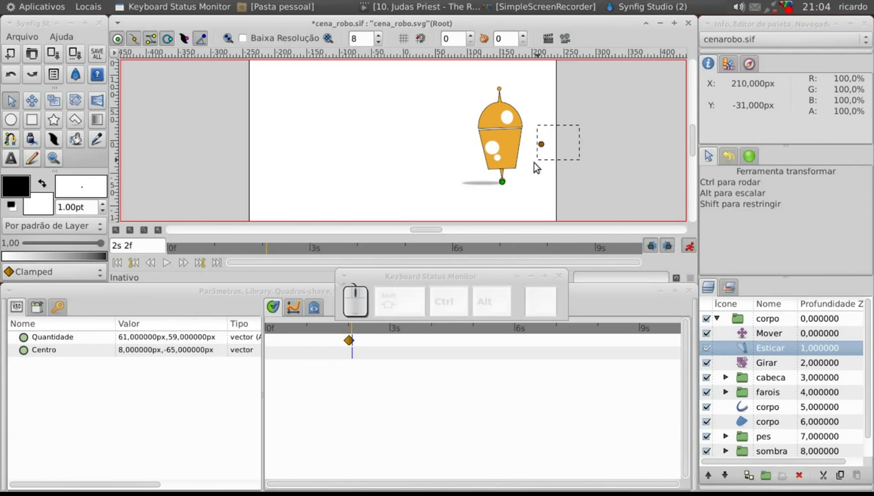
{"action": "key", "text": "Up"}
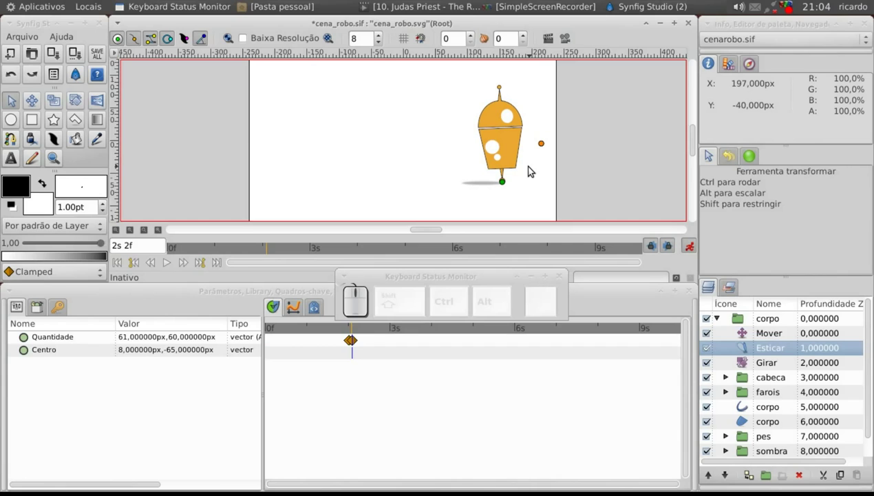
{"action": "key", "text": "Left"}
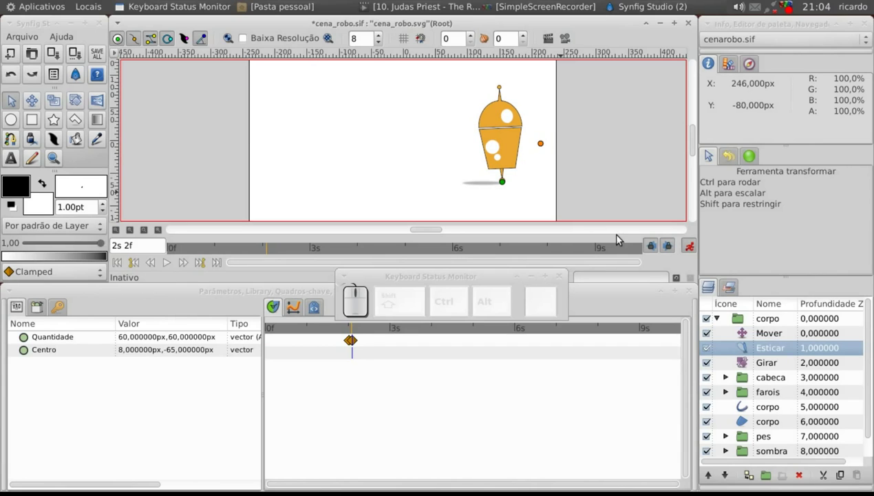
{"action": "left_click", "coordinate": [760, 364]}
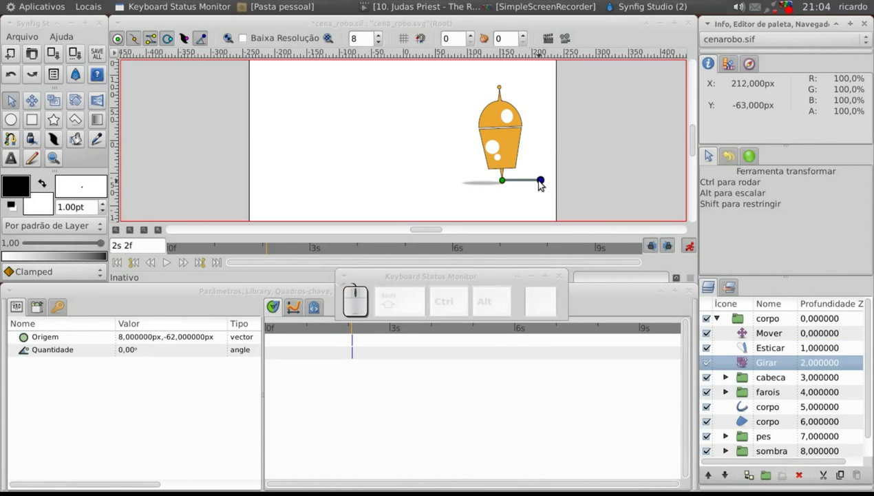
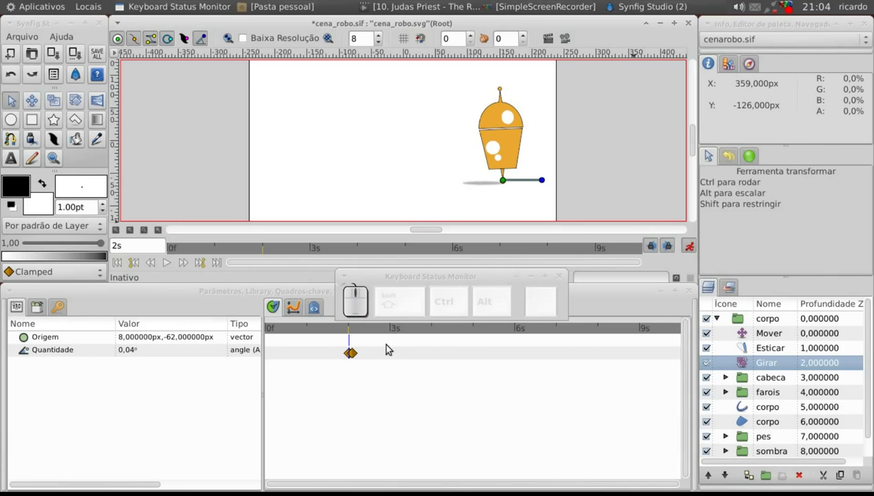
Rotate Girar so the robot tilts about 2.66° at frame 0 and straightens by 2s.
{"action": "left_click_drag", "start_coordinate": [331, 332], "coordinate": [354, 195]}
{"action": "left_click_drag", "start_coordinate": [369, 185], "coordinate": [374, 183]}
{"action": "left_click_drag", "start_coordinate": [372, 184], "coordinate": [374, 182]}
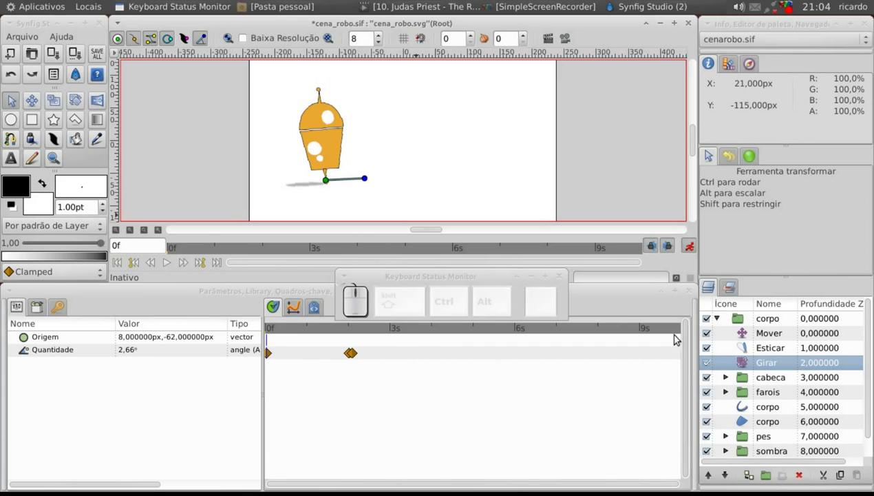
{"action": "left_click", "coordinate": [170, 265]}
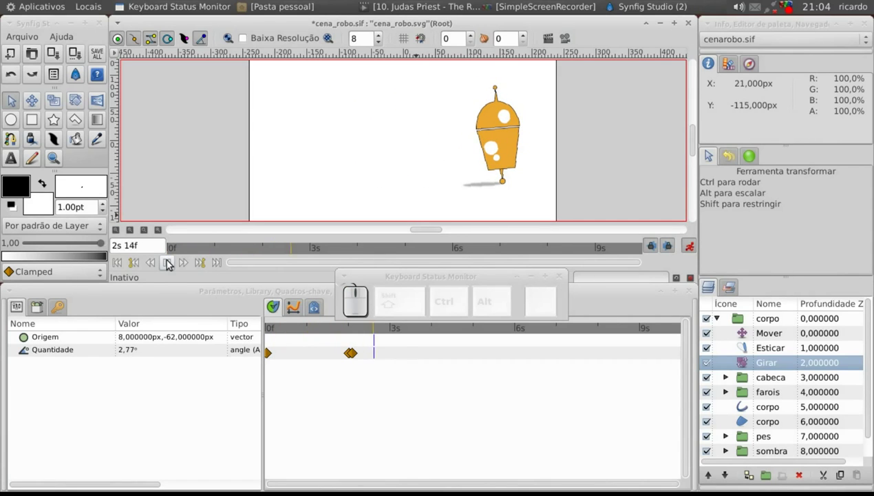
{"action": "left_click", "coordinate": [170, 265]}
{"action": "left_click", "coordinate": [121, 264]}
{"action": "left_click", "coordinate": [170, 269]}
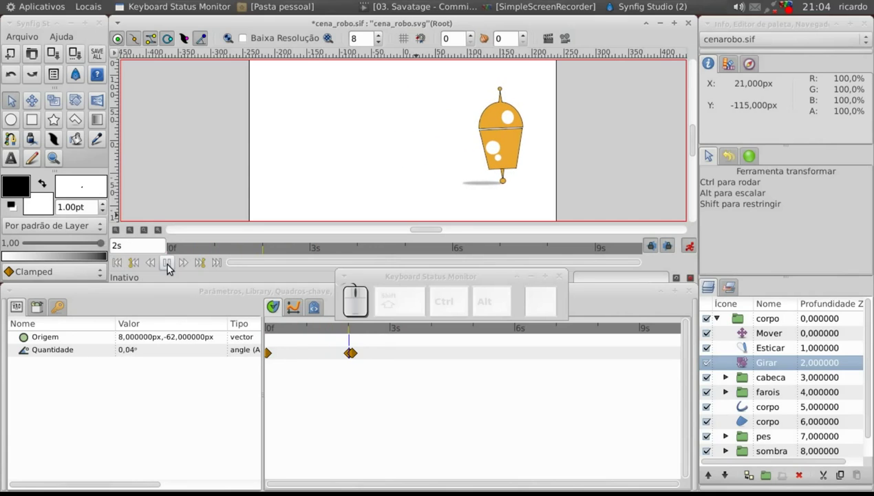
{"action": "left_click", "coordinate": [171, 269]}
{"action": "left_click", "coordinate": [114, 264]}
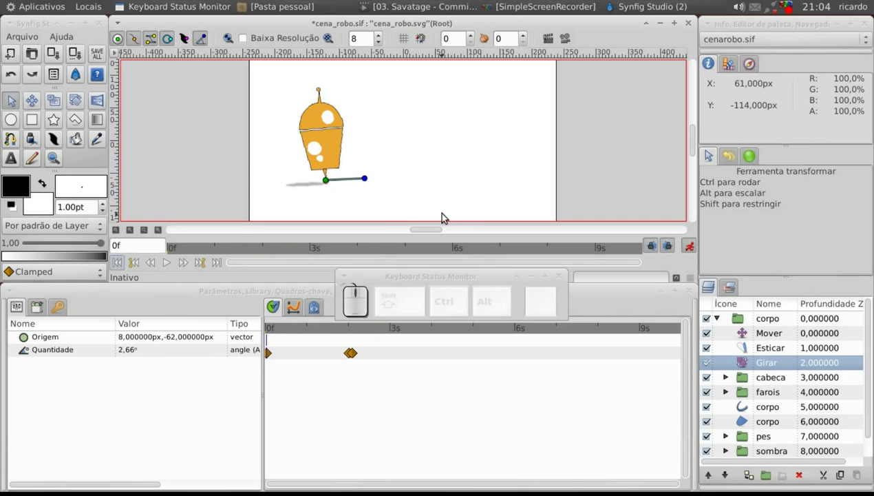
{"action": "left_click_drag", "start_coordinate": [267, 335], "coordinate": [483, 335]}
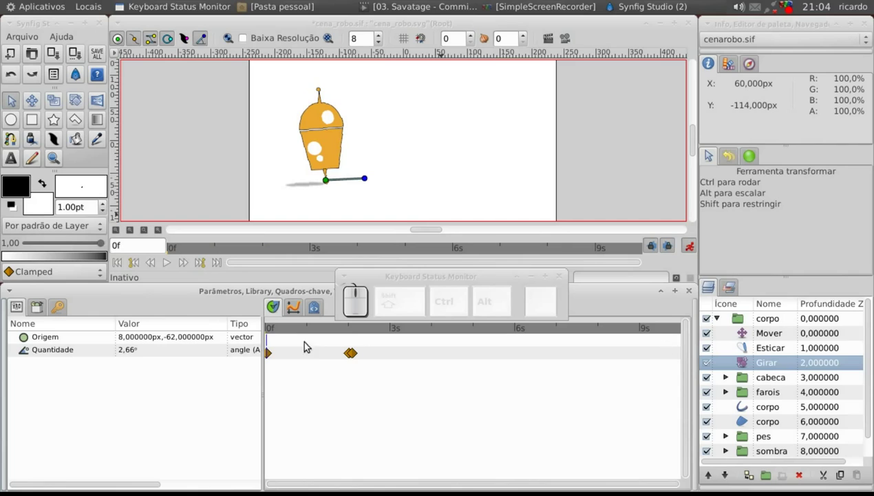
{"action": "left_click_drag", "start_coordinate": [270, 334], "coordinate": [271, 354]}
{"action": "left_click", "coordinate": [272, 355]}
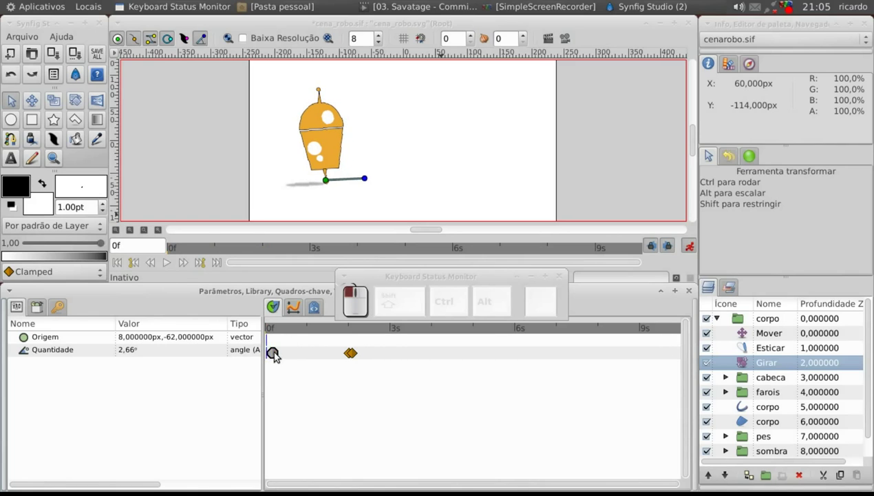
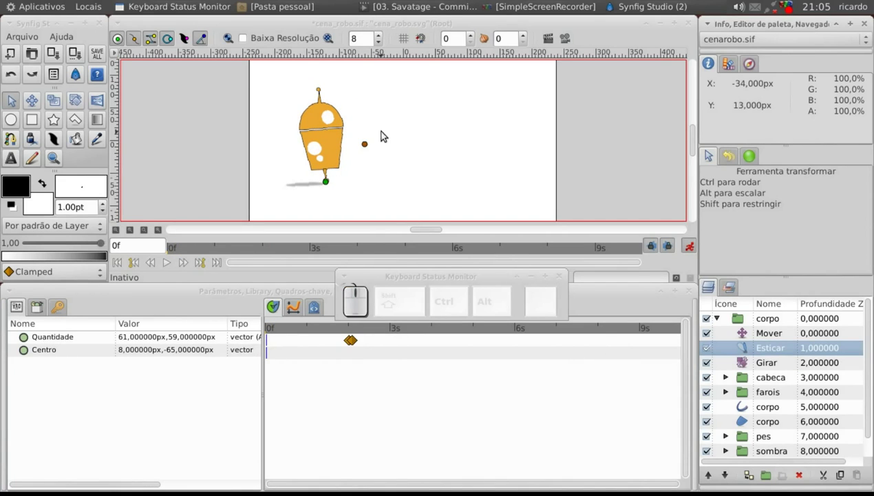
Adjust the Esticar Quantidade at 0f and 4f, ending near 62px by 59px at frame 4.
{"action": "left_click", "coordinate": [381, 142]}
{"action": "key", "text": "Down"}
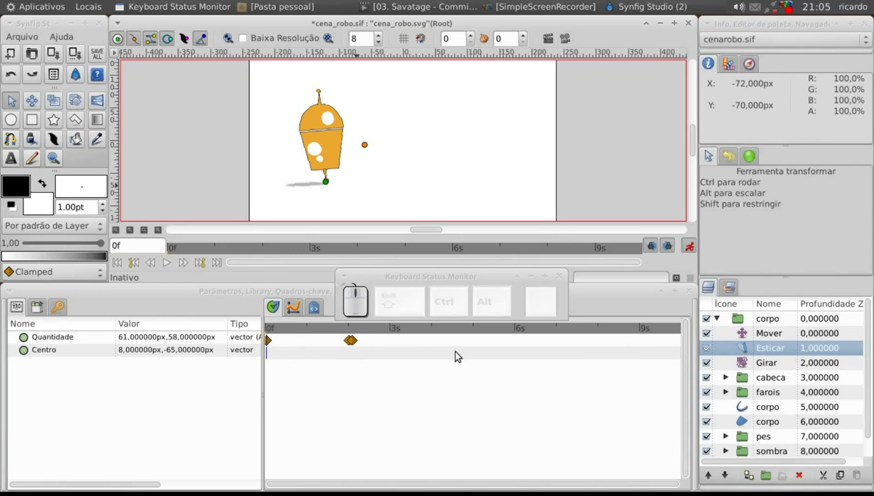
{"action": "left_click", "coordinate": [767, 337]}
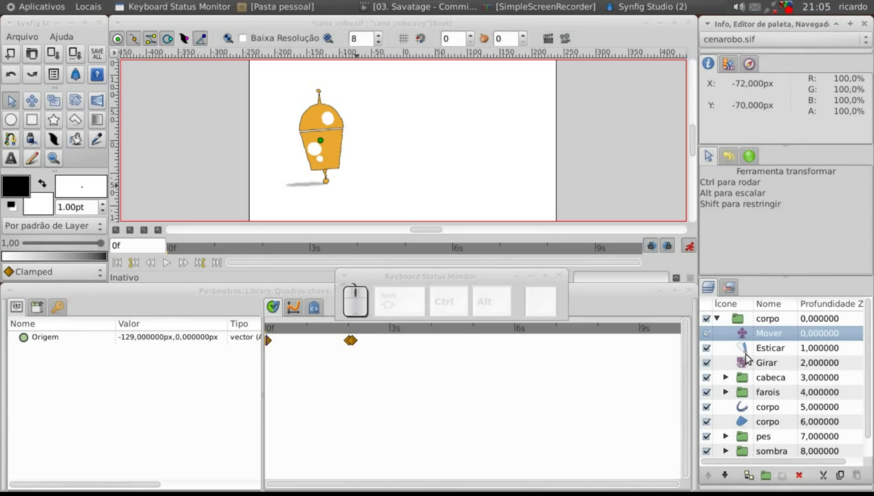
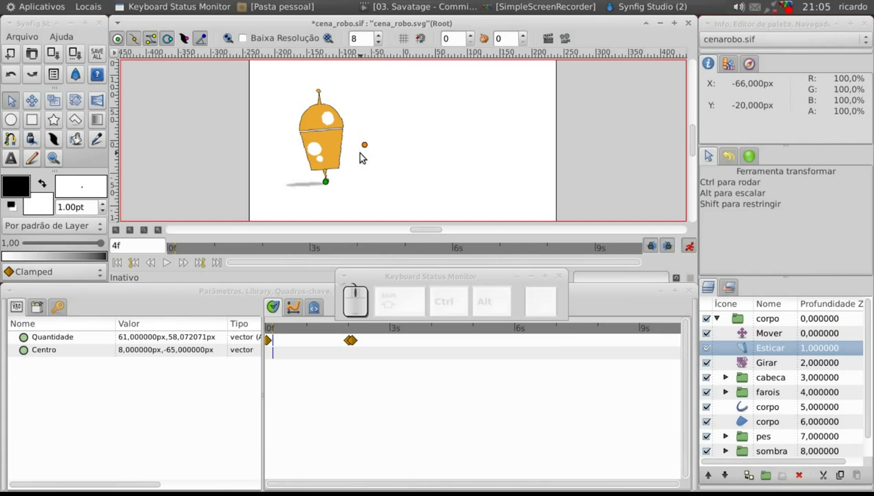
{"action": "key", "text": "Right"}
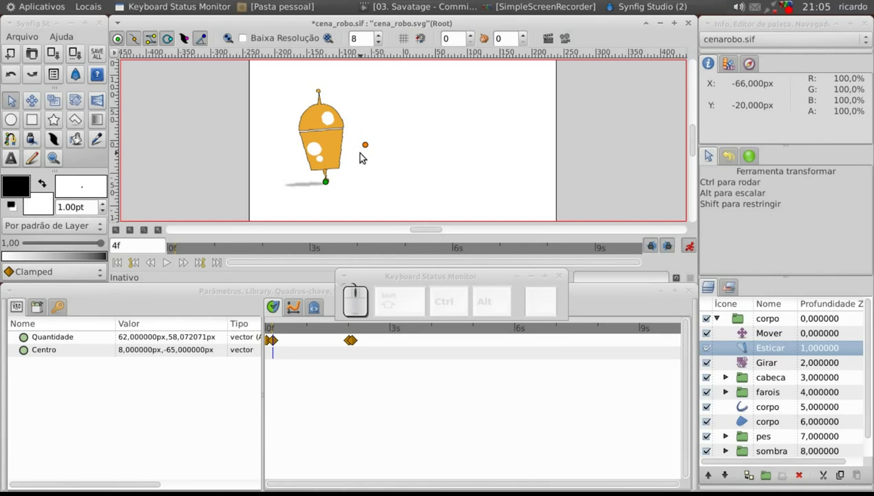
{"action": "key", "text": "Up"}
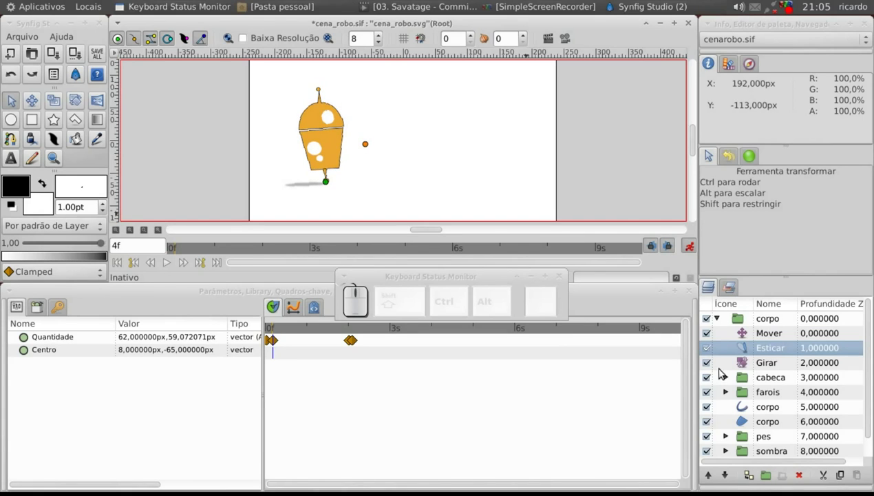
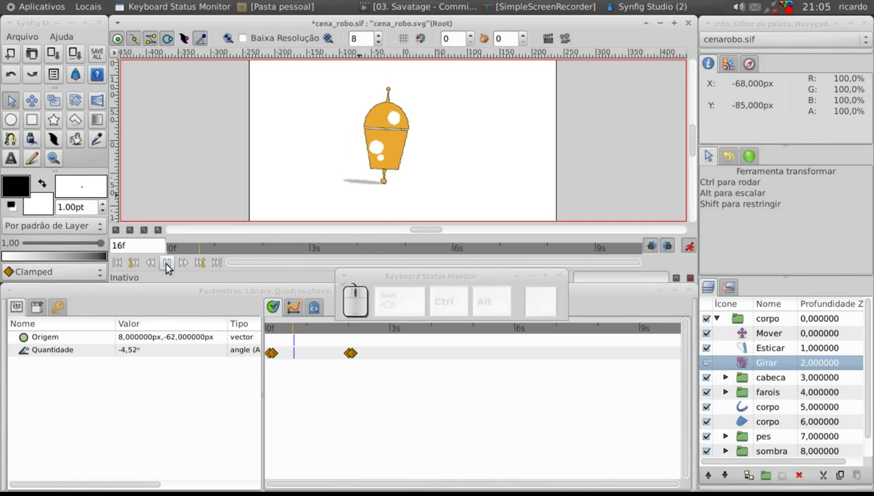
{"action": "left_click", "coordinate": [169, 267]}
{"action": "left_click", "coordinate": [126, 263]}
{"action": "left_click", "coordinate": [171, 265]}
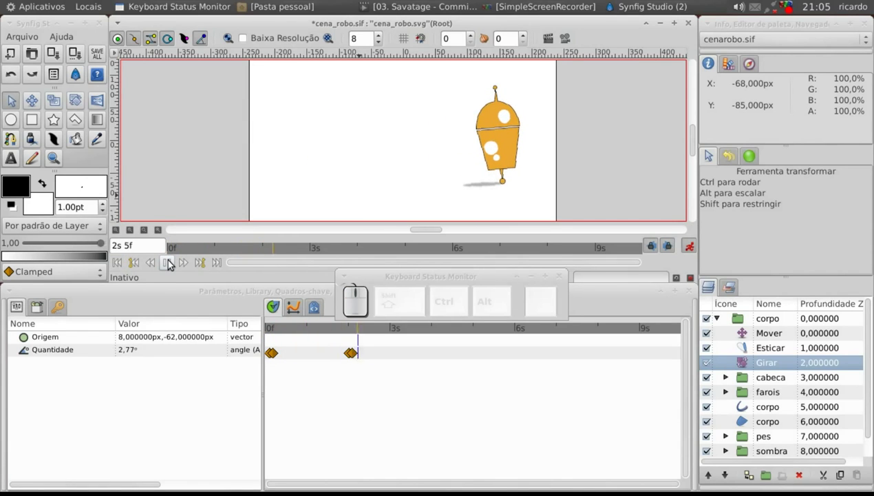
{"action": "left_click", "coordinate": [172, 264]}
{"action": "left_click", "coordinate": [117, 264]}
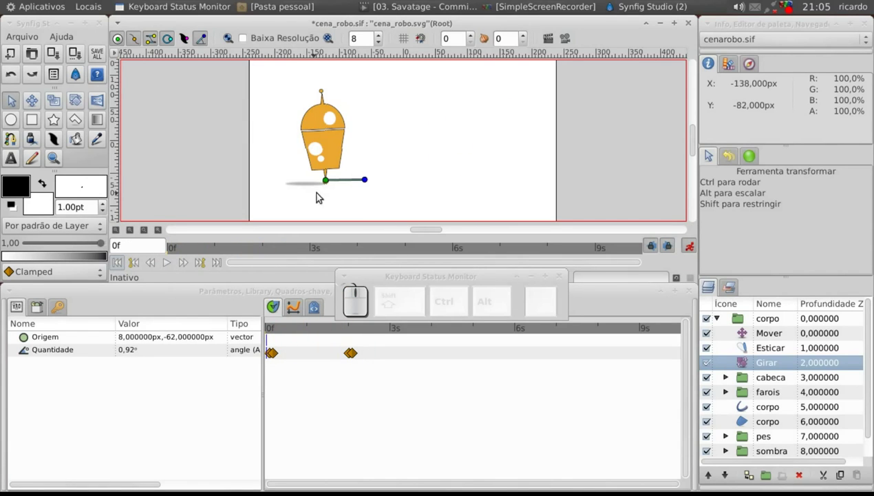
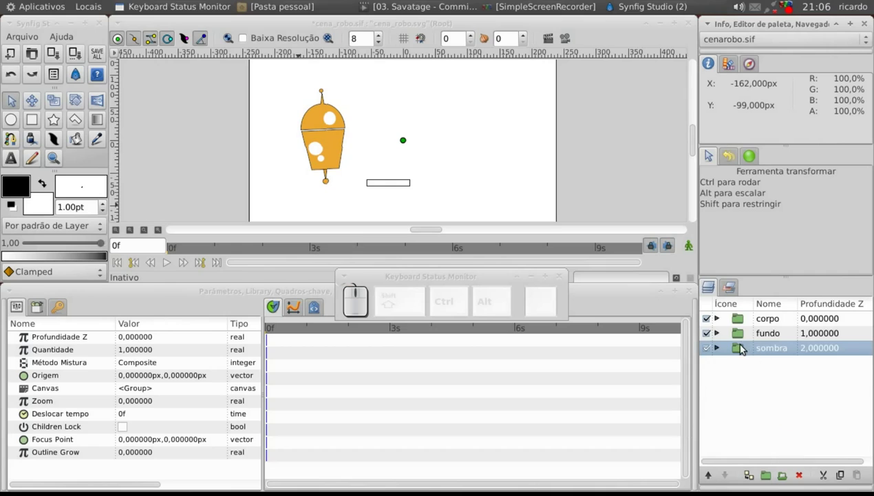
Move the sombra group out of corpo above fundo and bring it under the robot.
{"action": "left_click_drag", "start_coordinate": [747, 350], "coordinate": [714, 480]}
{"action": "left_click", "coordinate": [714, 481]}
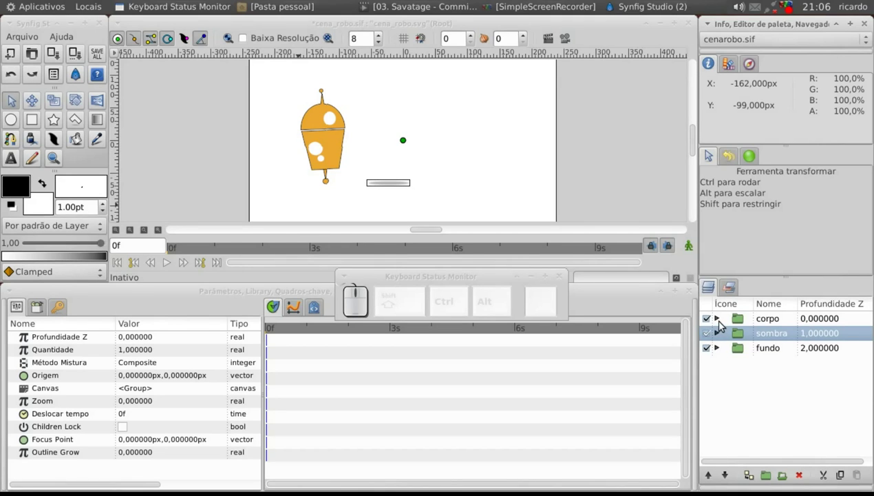
{"action": "left_click", "coordinate": [395, 122]}
{"action": "key", "text": "Left"}
{"action": "left_click", "coordinate": [410, 29]}
{"action": "left_click", "coordinate": [402, 147]}
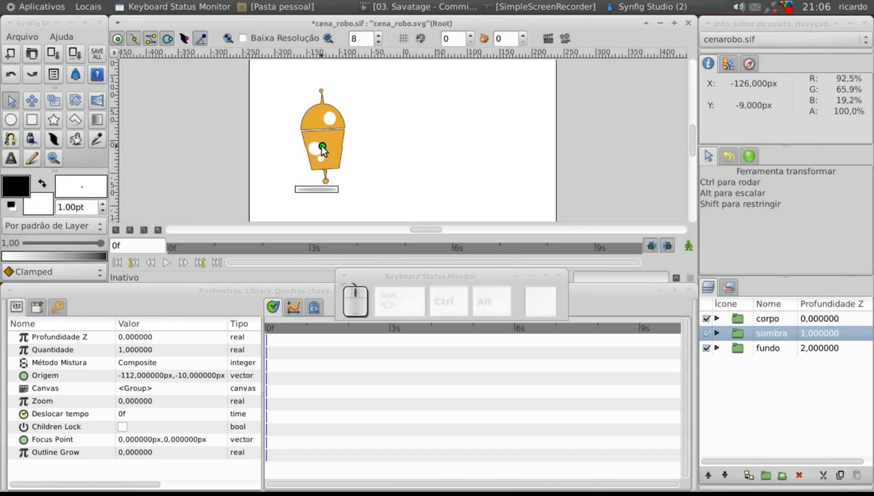
{"action": "left_click", "coordinate": [330, 146]}
{"action": "left_click", "coordinate": [332, 145]}
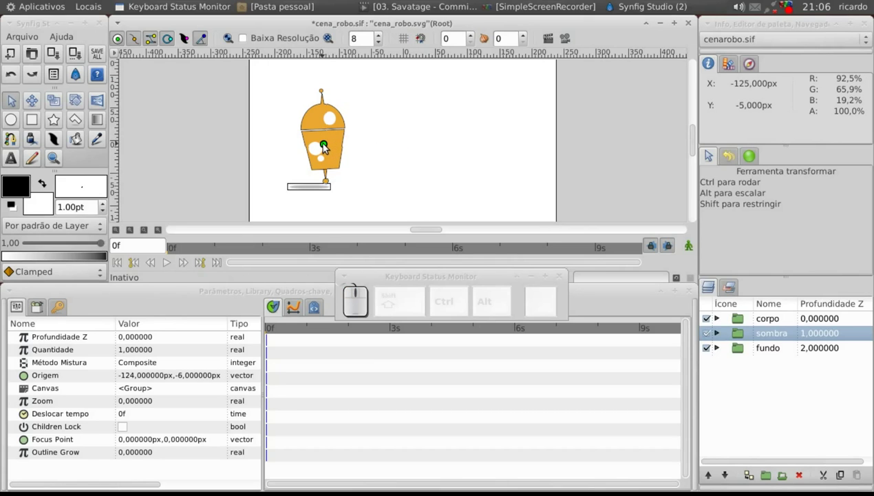
Nudge the shadow right under the robot's foot, to about -127px, -1px.
{"action": "left_click_drag", "start_coordinate": [326, 148], "coordinate": [327, 147]}
{"action": "key", "text": "Up"}
{"action": "key", "text": "Left"}
{"action": "key", "text": "Up"}
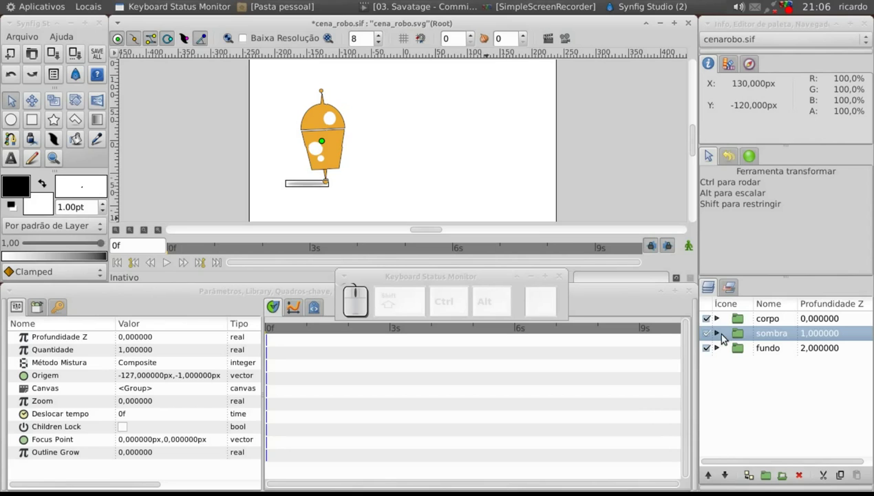
Give the sombra group its own Mover translate layer.
{"action": "left_click", "coordinate": [720, 318]}
{"action": "left_click", "coordinate": [749, 335]}
{"action": "right_click", "coordinate": [750, 334]}
{"action": "left_click", "coordinate": [657, 313]}
{"action": "left_click", "coordinate": [721, 322]}
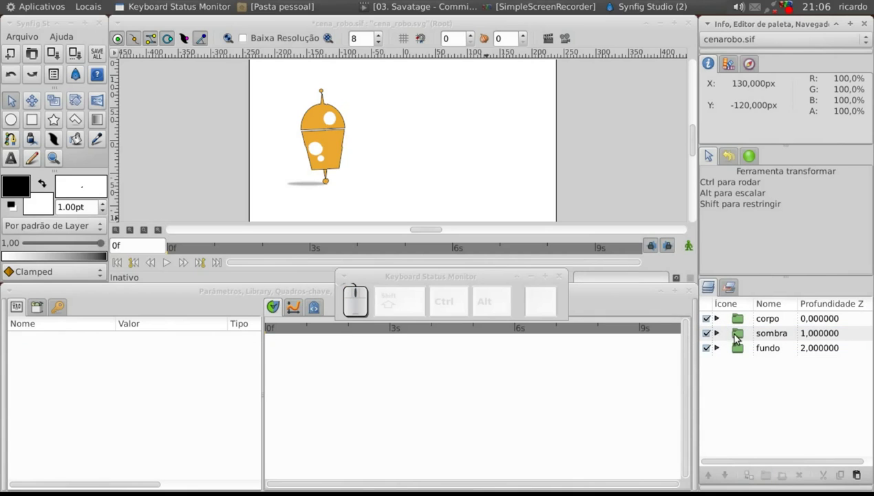
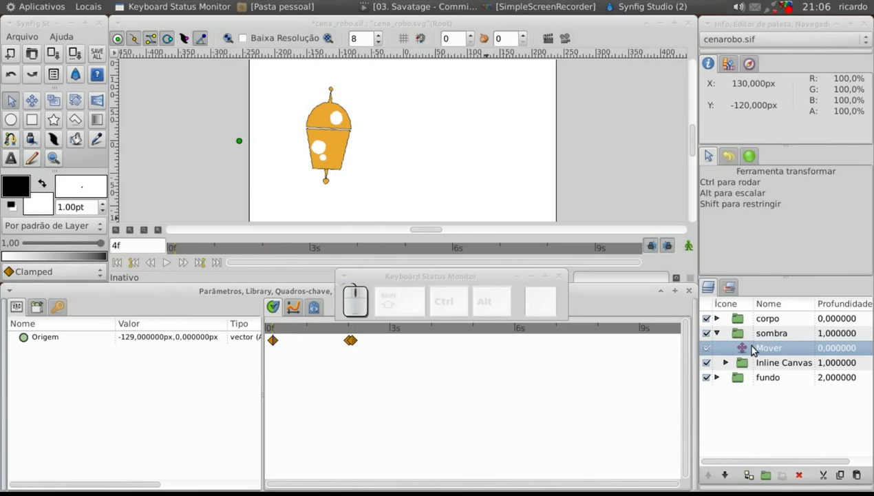
At frame 20 shift the shadow's origin right so it sits under the robot, then return to frame 0.
{"action": "left_click_drag", "start_coordinate": [276, 333], "coordinate": [759, 353]}
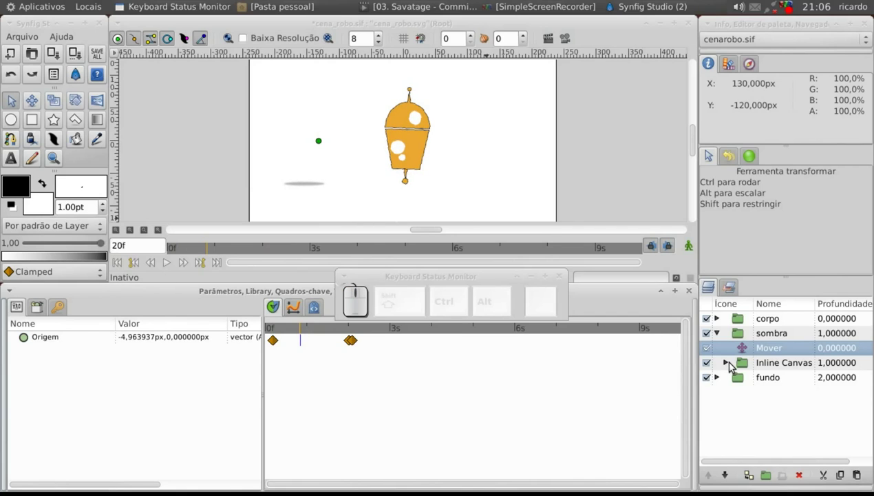
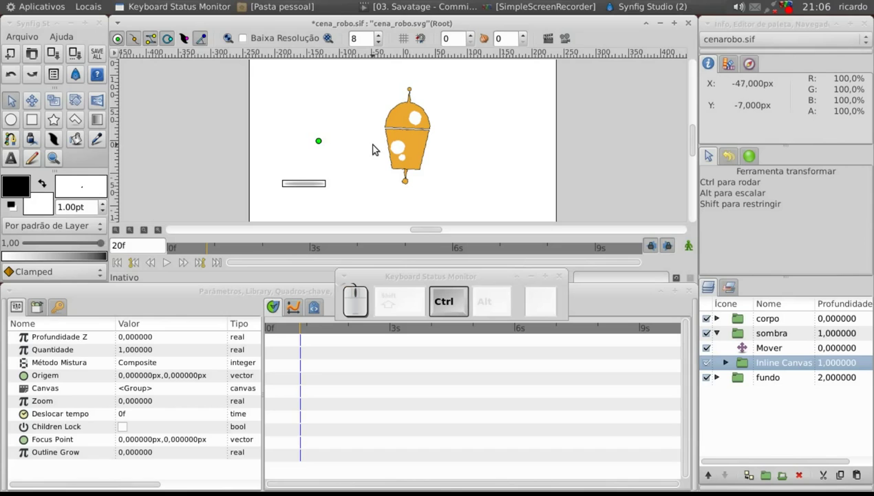
{"action": "key", "text": "Right"}
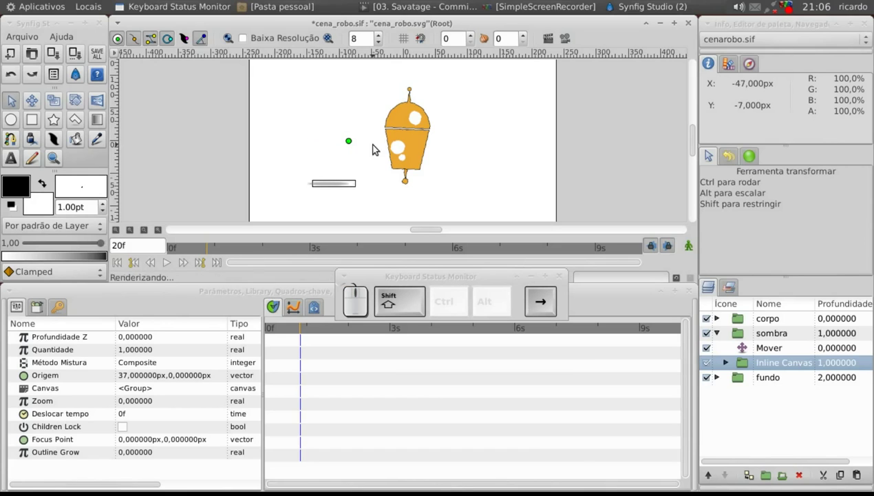
{"action": "key", "text": "Right"}
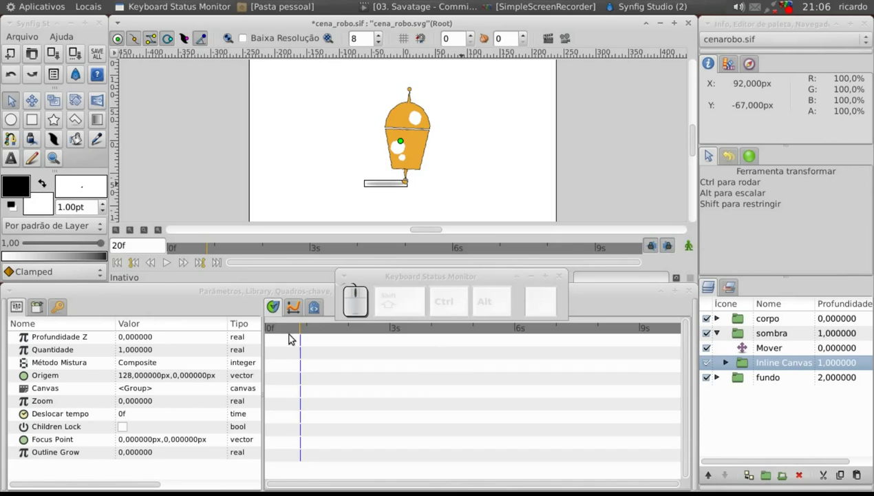
{"action": "left_click_drag", "start_coordinate": [290, 331], "coordinate": [177, 72]}
Play the walk to check the shadow travels beneath the robot's foot.
{"action": "left_click", "coordinate": [116, 56]}
{"action": "left_click", "coordinate": [258, 85]}
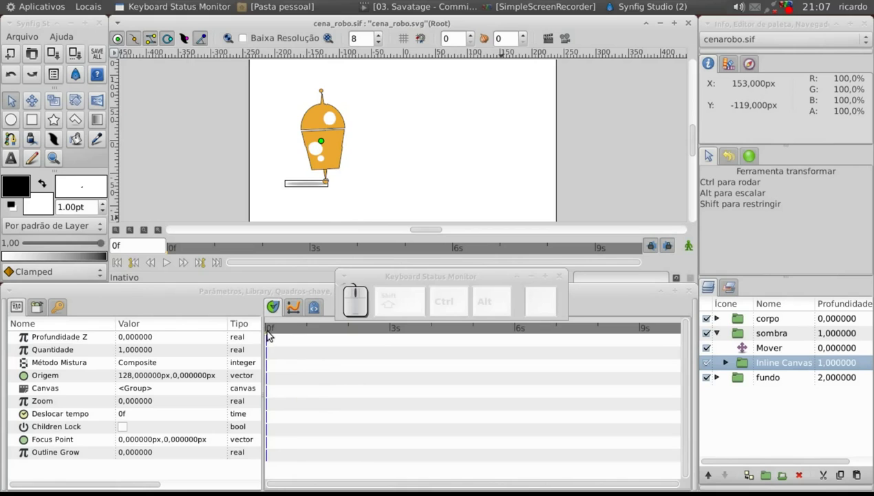
{"action": "left_click", "coordinate": [170, 265]}
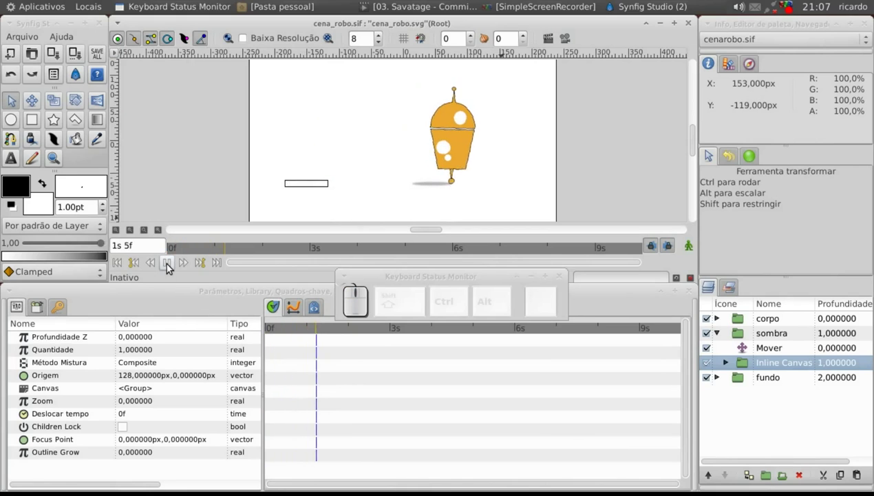
{"action": "left_click", "coordinate": [171, 265]}
{"action": "left_click", "coordinate": [119, 262]}
{"action": "left_click", "coordinate": [169, 263]}
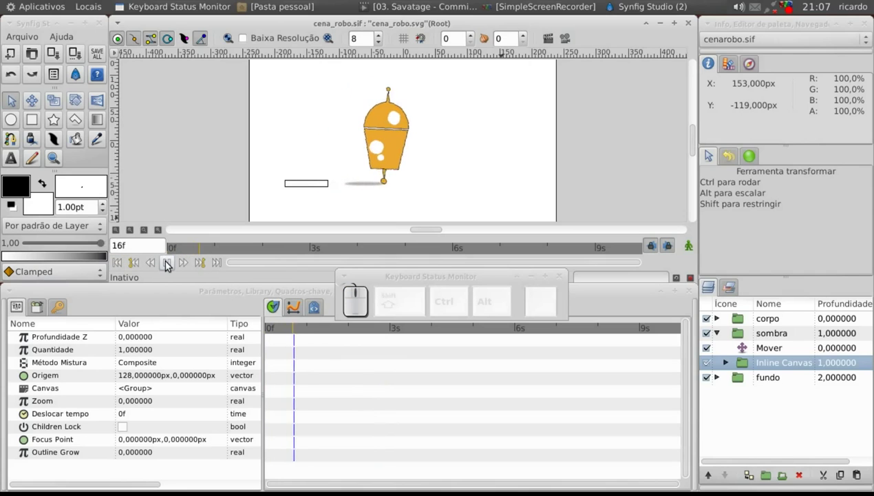
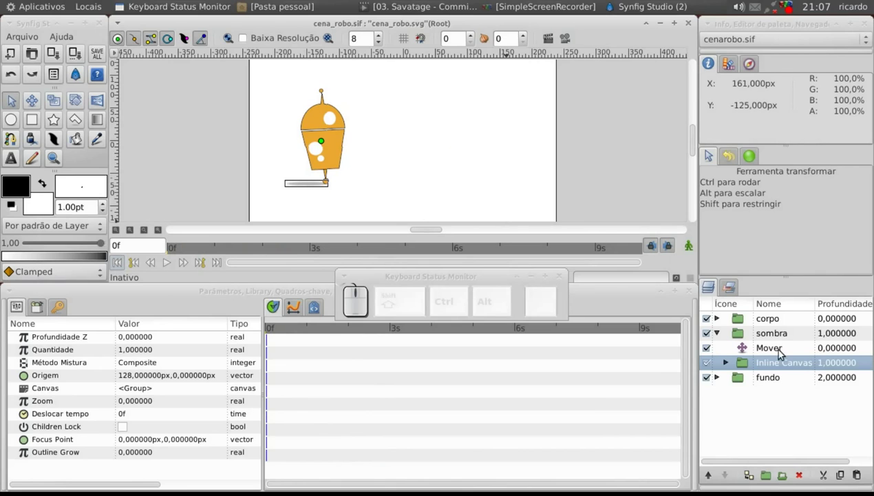
Expand corpo, select its top Mover layer and start adding a Distorção de ruído layer.
{"action": "left_click", "coordinate": [721, 333]}
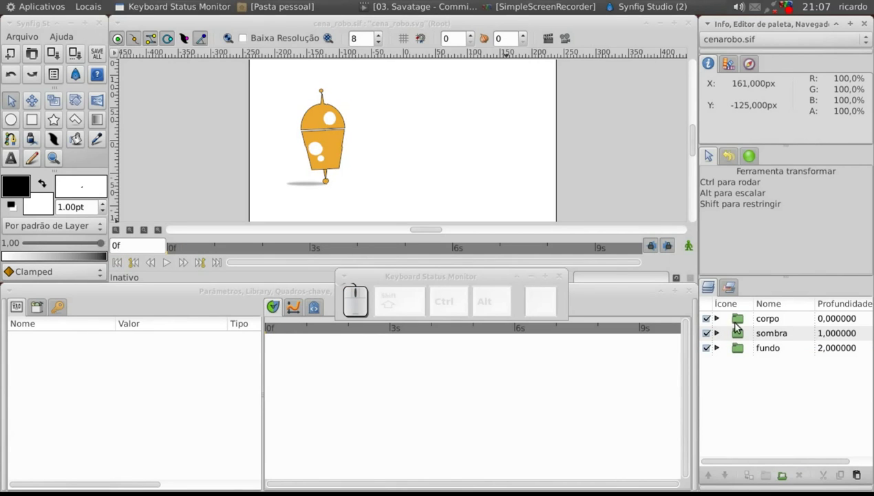
{"action": "left_click", "coordinate": [742, 322]}
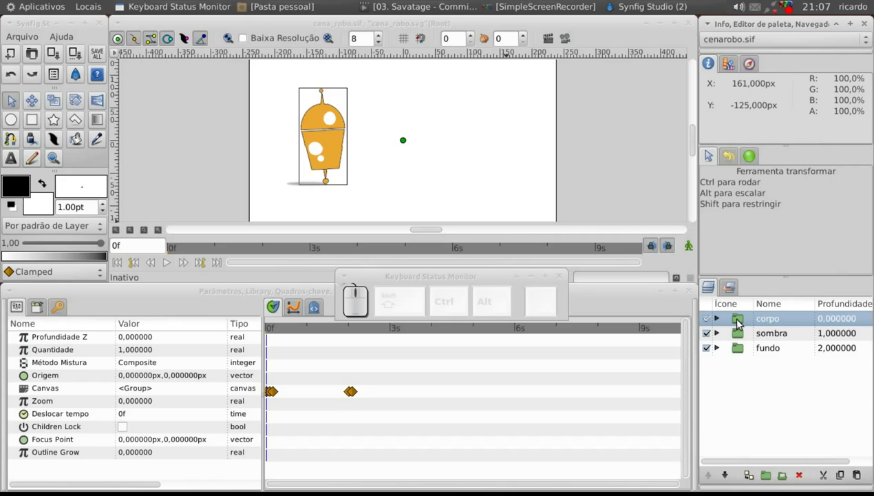
{"action": "left_click", "coordinate": [720, 322]}
{"action": "left_click", "coordinate": [747, 333]}
{"action": "right_click", "coordinate": [747, 333]}
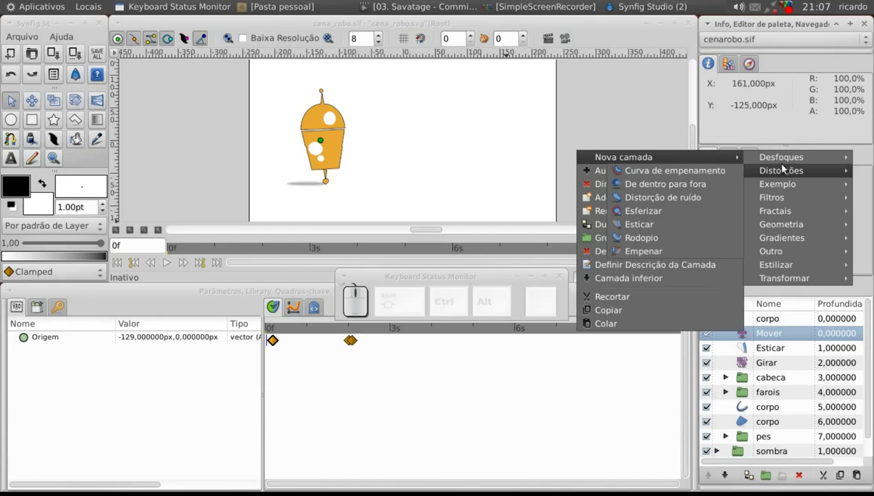
Set the noise distortion's Velocidade da Animação to 16 and preview the result.
{"action": "left_click", "coordinate": [681, 201]}
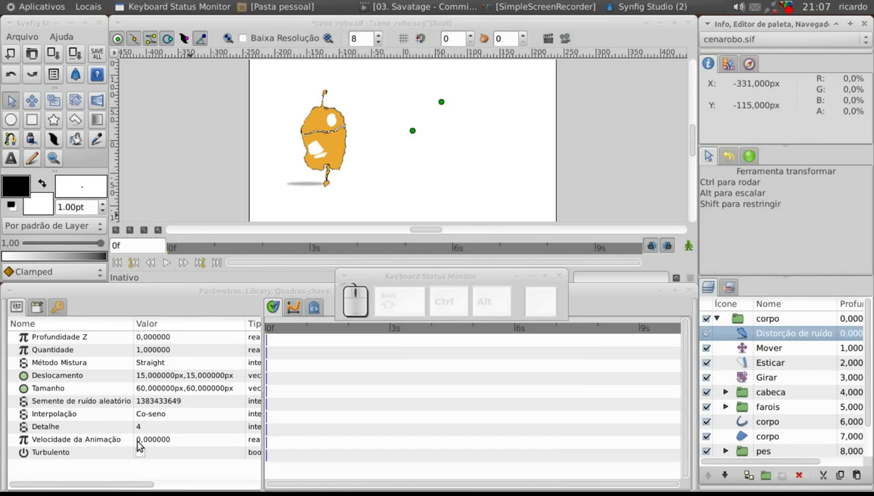
{"action": "left_click", "coordinate": [150, 441]}
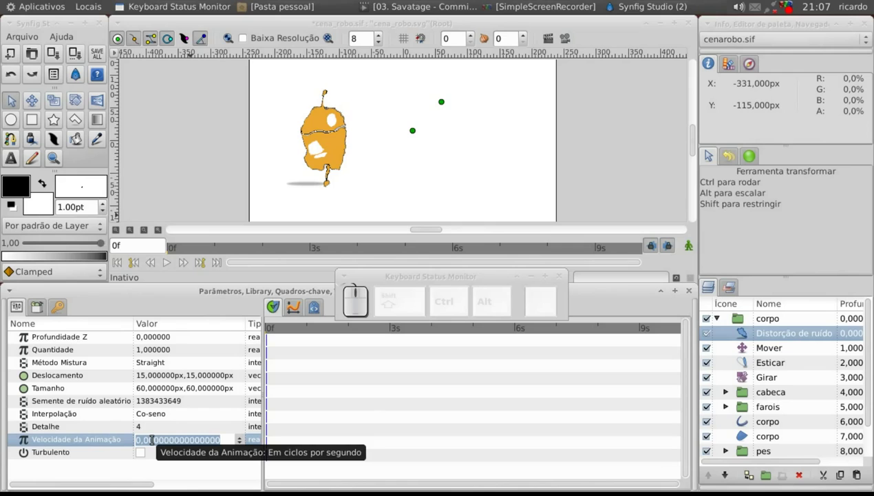
{"action": "key", "text": "1"}
{"action": "key", "text": "6"}
{"action": "key", "text": "Return"}
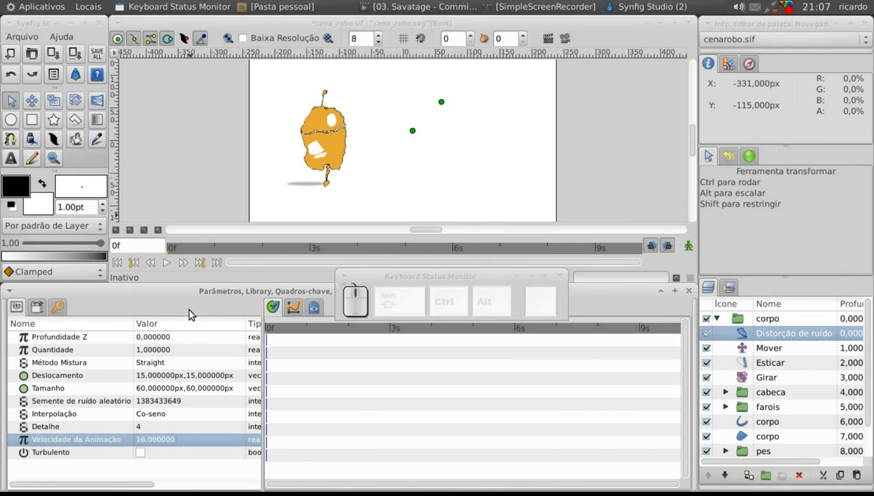
{"action": "left_click", "coordinate": [167, 266]}
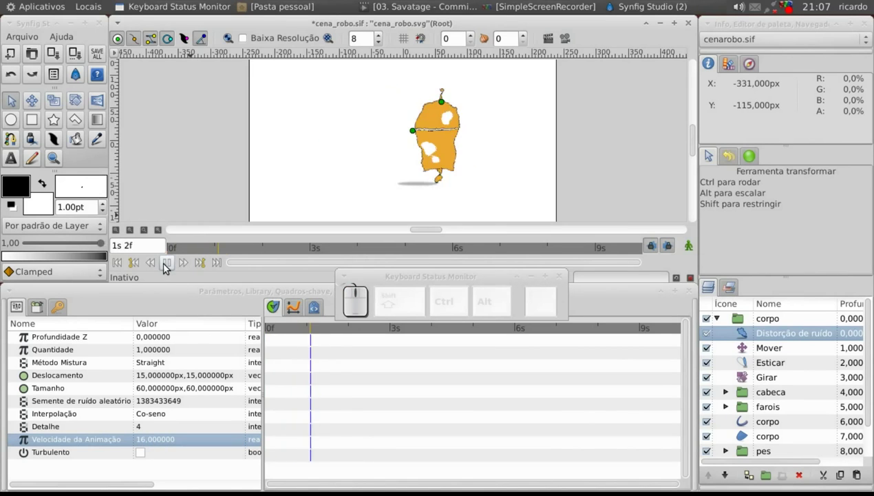
{"action": "left_click", "coordinate": [168, 265]}
{"action": "left_click", "coordinate": [120, 267]}
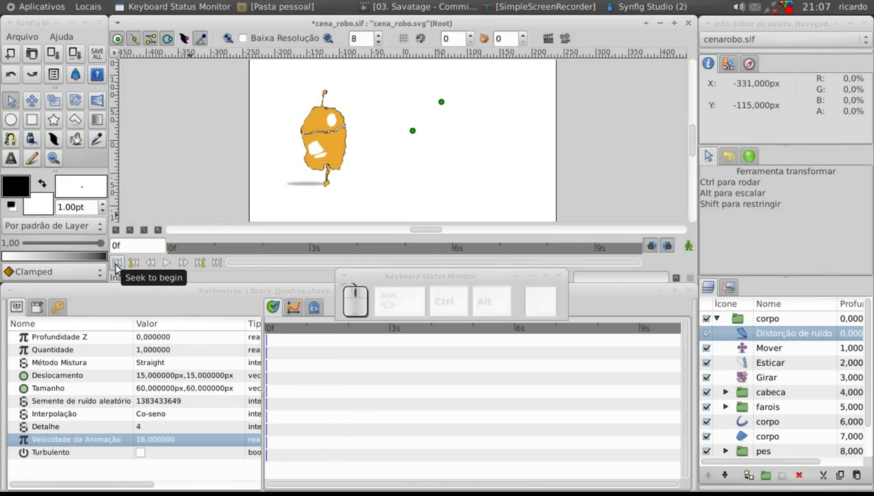
{"action": "left_click", "coordinate": [116, 57]}
{"action": "left_click", "coordinate": [280, 90]}
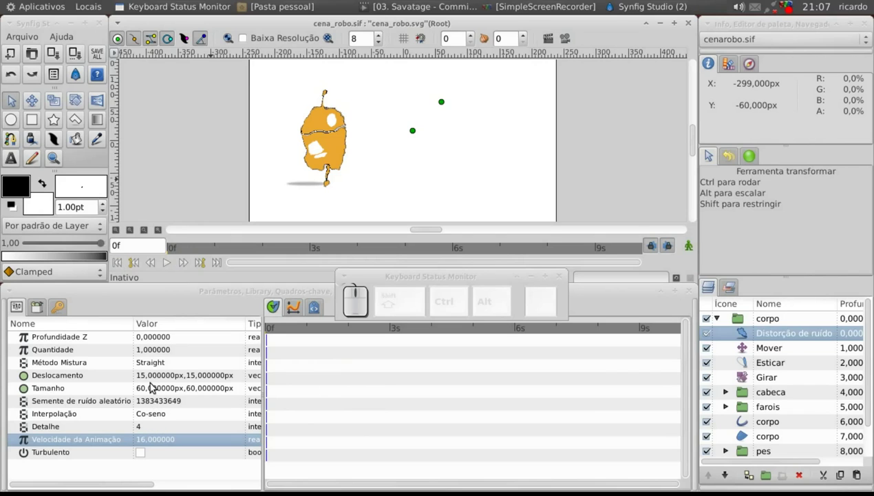
Try distortion Tamanho values of 2x2 and then 20x20.
{"action": "left_click", "coordinate": [152, 389]}
{"action": "left_click", "coordinate": [152, 393]}
{"action": "key", "text": "2"}
{"action": "key", "text": "Return"}
{"action": "key", "text": "2"}
{"action": "key", "text": "Return"}
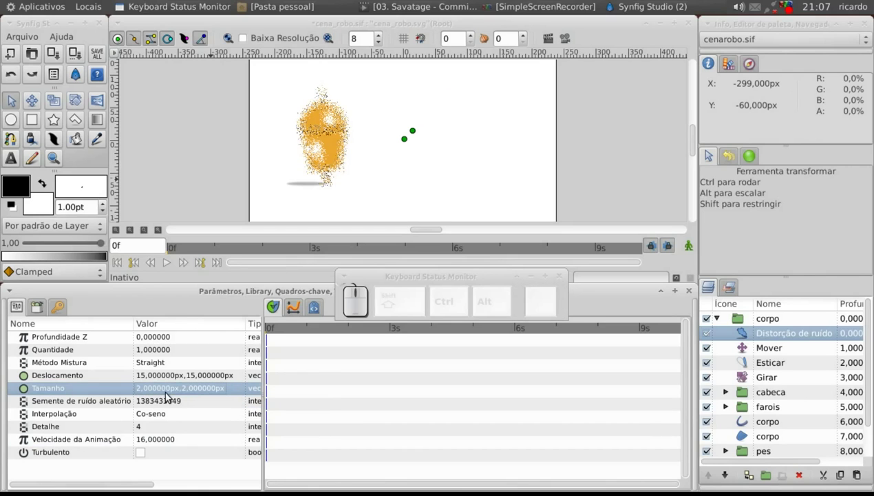
{"action": "left_click", "coordinate": [155, 393]}
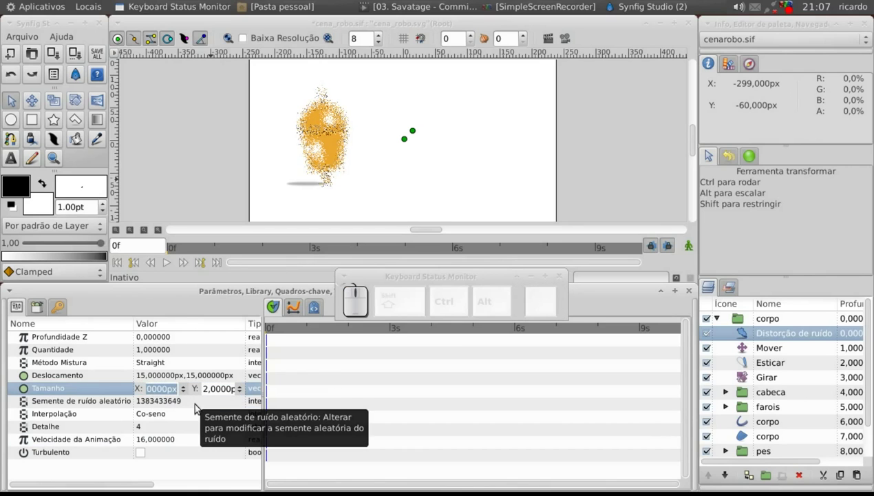
{"action": "key", "text": "Return"}
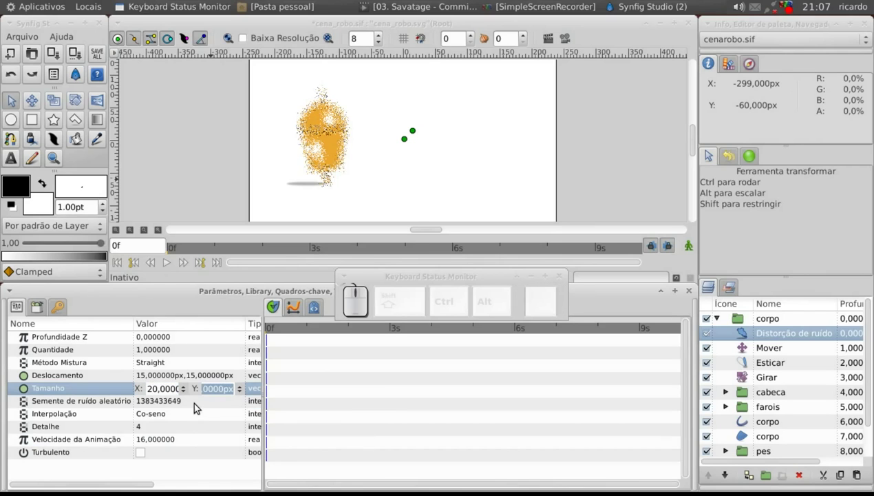
{"action": "key", "text": "2"}
{"action": "key", "text": "0"}
{"action": "key", "text": "Return"}
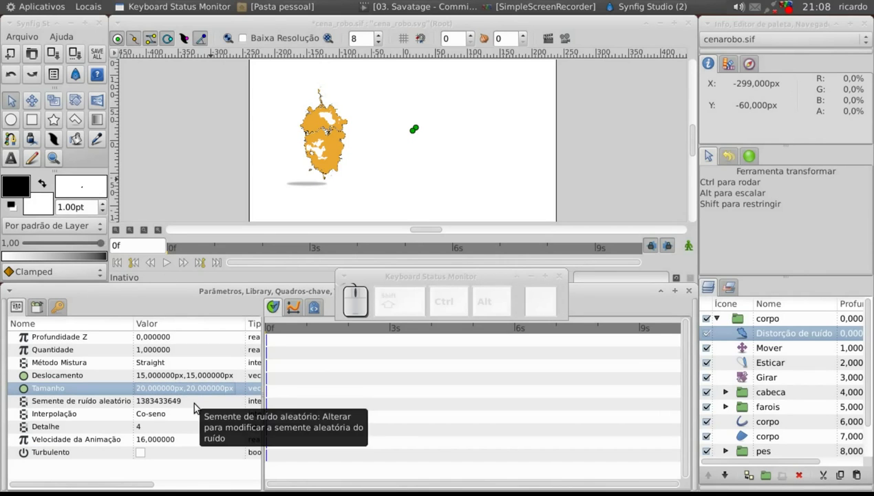
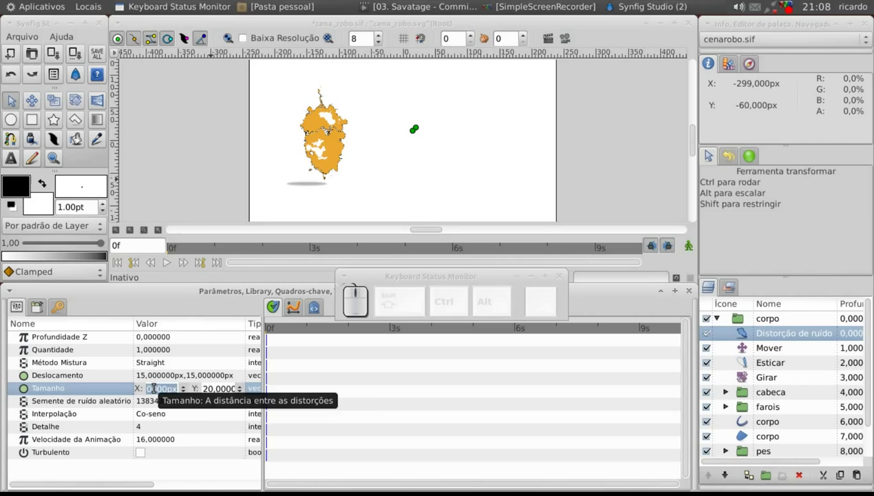
Settle on Tamanho 90x90 and set Deslocamento to 9x9.
{"action": "key", "text": "9"}
{"action": "key", "text": "Return"}
{"action": "key", "text": "Return"}
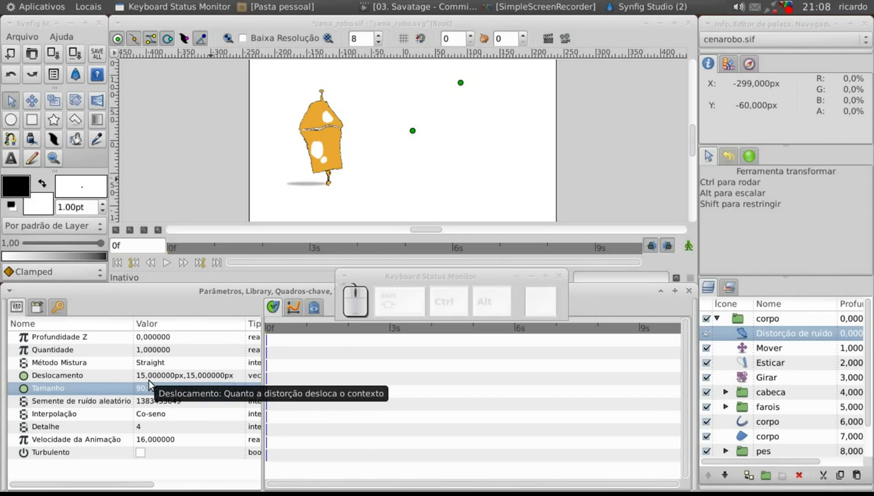
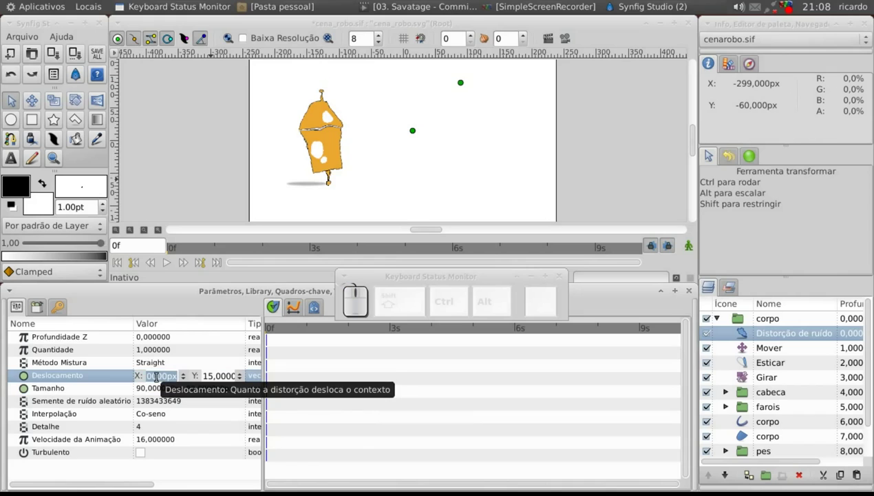
{"action": "key", "text": "9"}
{"action": "key", "text": "Return"}
{"action": "key", "text": "9"}
{"action": "key", "text": "Return"}
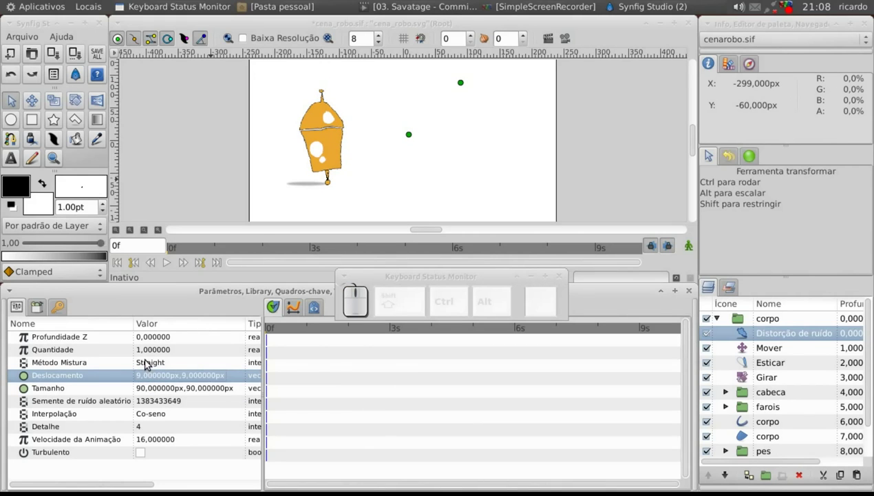
Play the distorted walk and return to the start of the animation.
{"action": "left_click", "coordinate": [173, 264]}
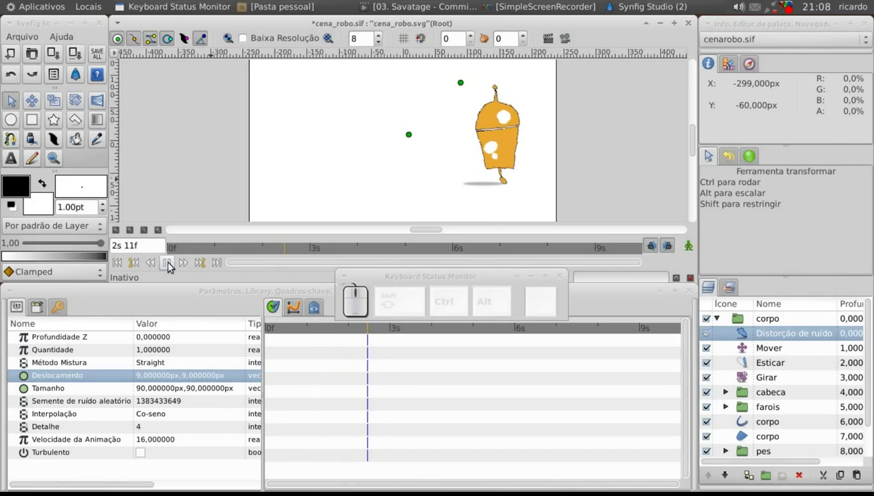
{"action": "left_click", "coordinate": [173, 265]}
{"action": "left_click", "coordinate": [118, 263]}
{"action": "left_click", "coordinate": [174, 264]}
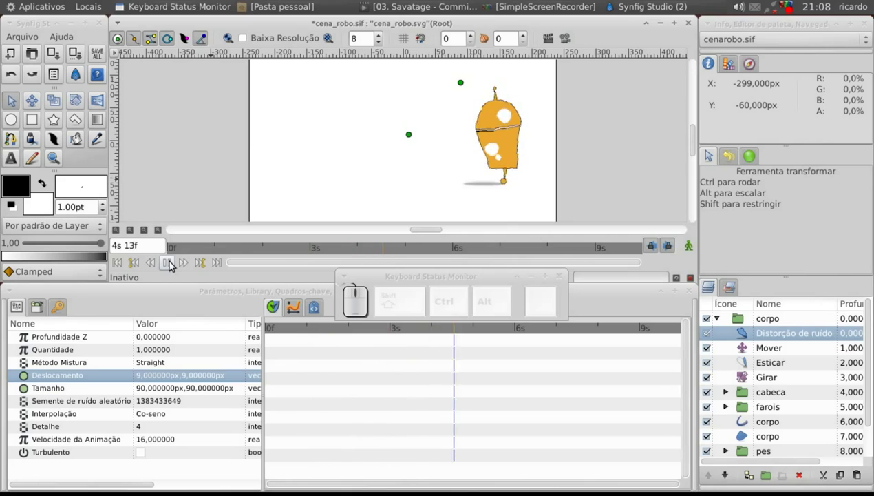
{"action": "left_click_drag", "start_coordinate": [174, 263], "coordinate": [283, 34]}
Enable Baixa Resolução, lower the preview quality and replay the walk.
{"action": "left_click", "coordinate": [277, 38]}
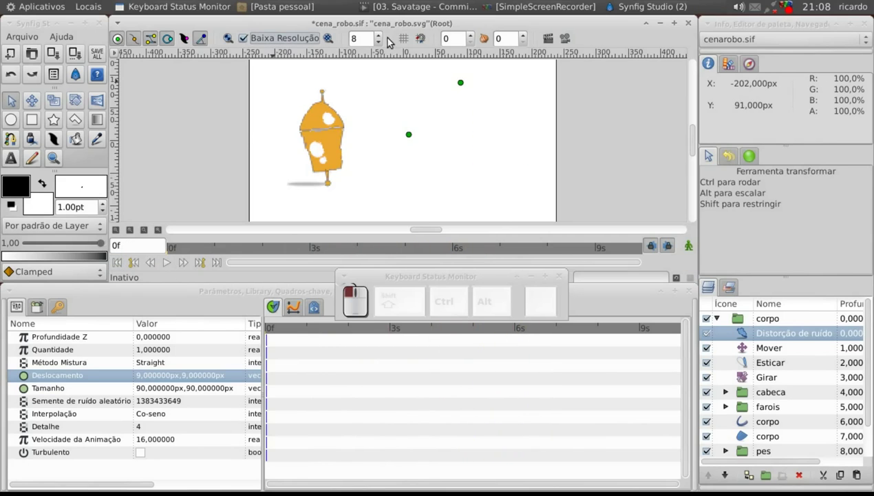
{"action": "left_click", "coordinate": [382, 39]}
{"action": "left_click", "coordinate": [169, 269]}
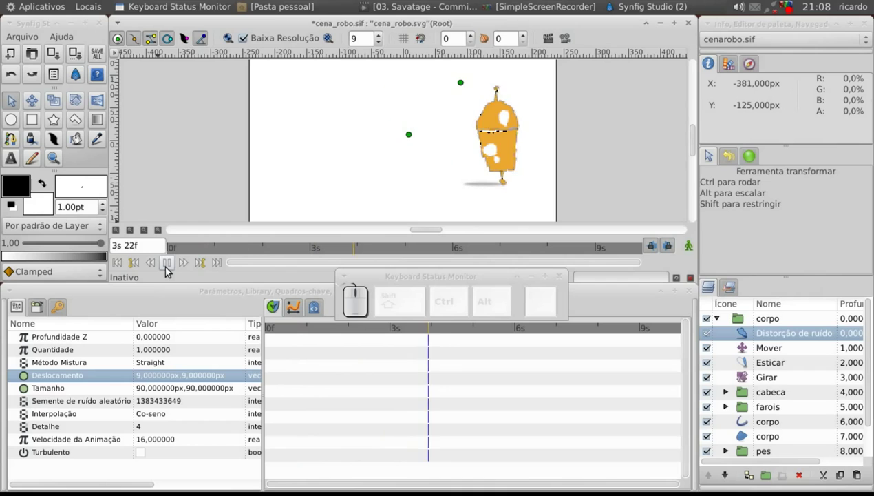
{"action": "left_click", "coordinate": [169, 268]}
{"action": "left_click", "coordinate": [168, 268]}
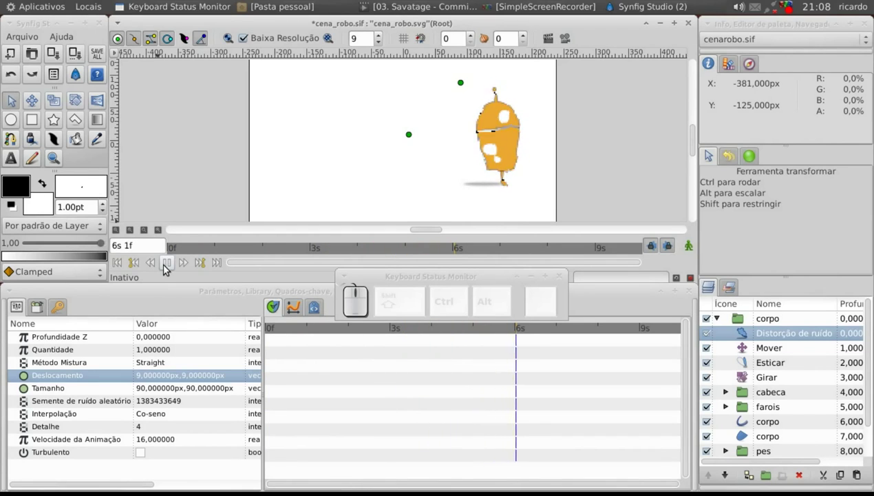
{"action": "left_click", "coordinate": [167, 266]}
Raise the quality spin box to 10 for the lightest render and review the rippling walk.
{"action": "left_click", "coordinate": [250, 38]}
{"action": "left_click", "coordinate": [174, 264]}
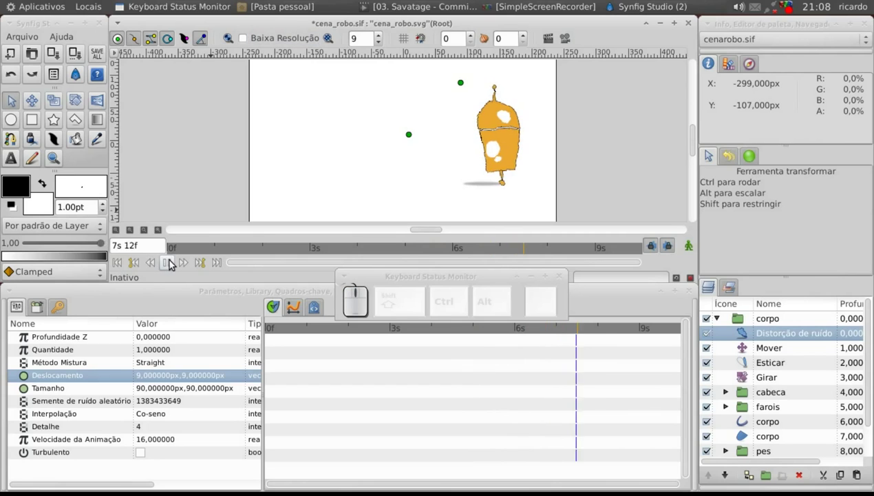
{"action": "left_click", "coordinate": [175, 265]}
{"action": "left_click", "coordinate": [245, 45]}
{"action": "left_click", "coordinate": [384, 40]}
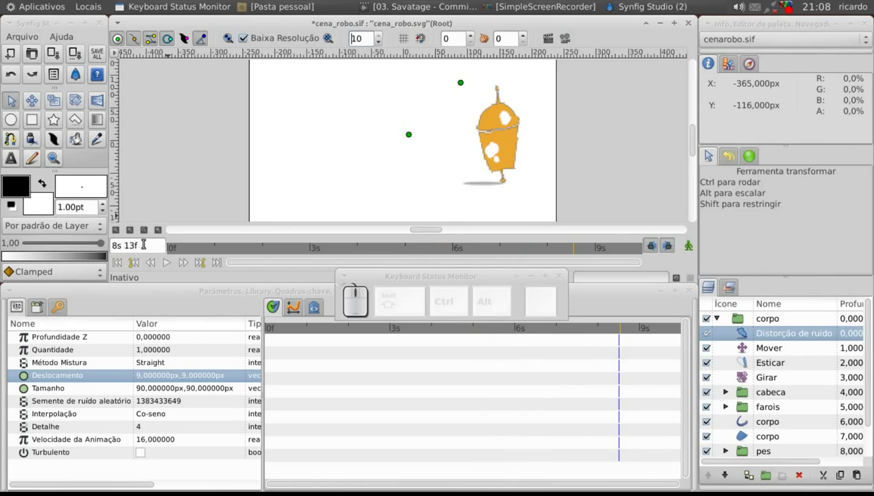
{"action": "left_click_drag", "start_coordinate": [128, 264], "coordinate": [173, 266]}
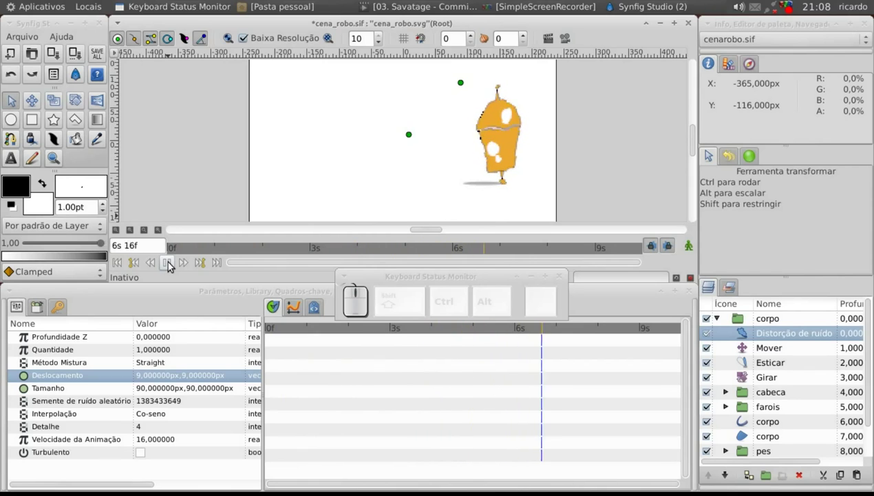
{"action": "left_click", "coordinate": [173, 266]}
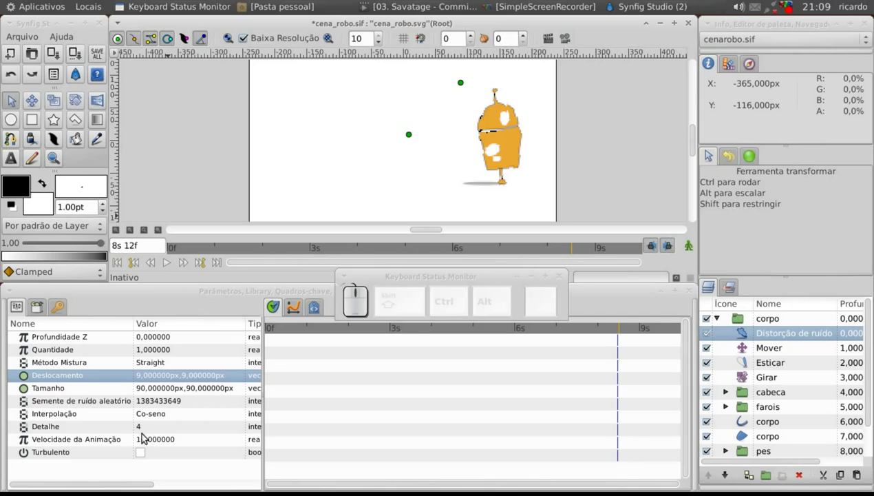
{"action": "left_click", "coordinate": [119, 264]}
{"action": "left_click", "coordinate": [175, 268]}
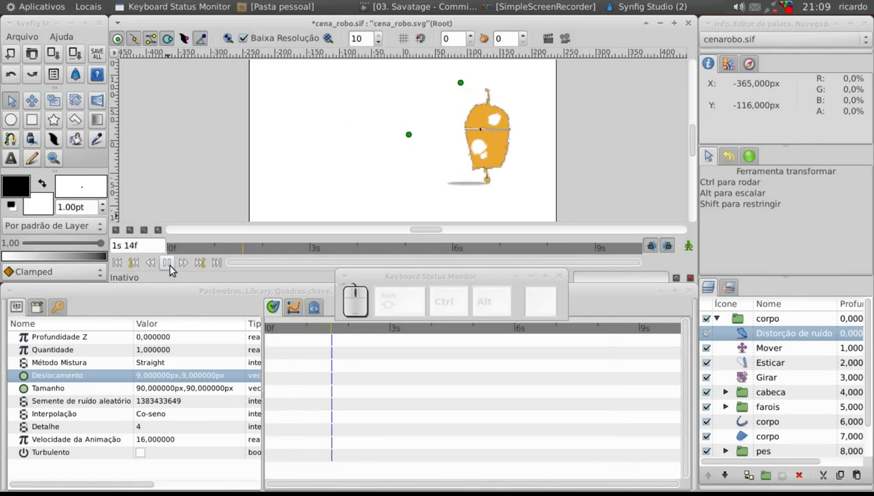